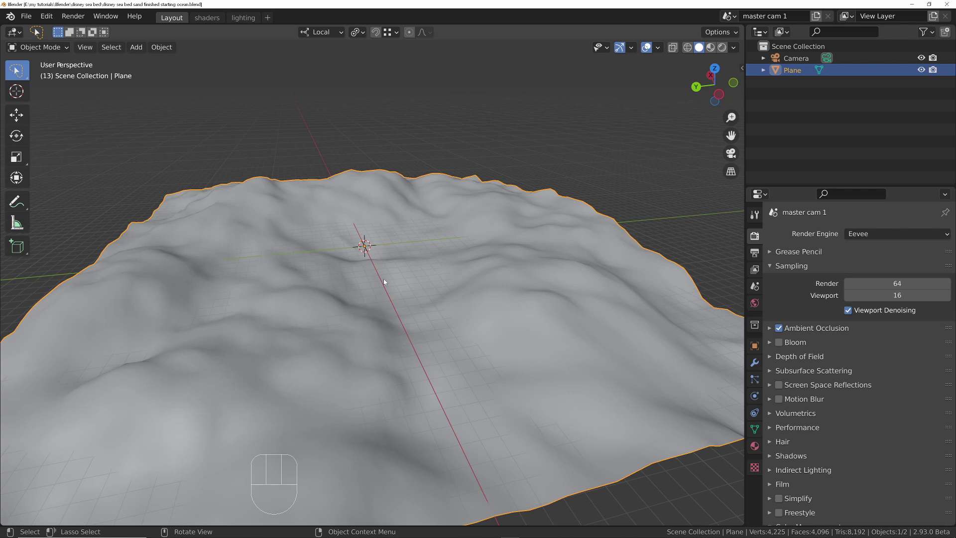
Add a 50-unit plane and raise it on Z to about 7.07, above the seabed terrain
{"action": "key", "text": "shift+a"}
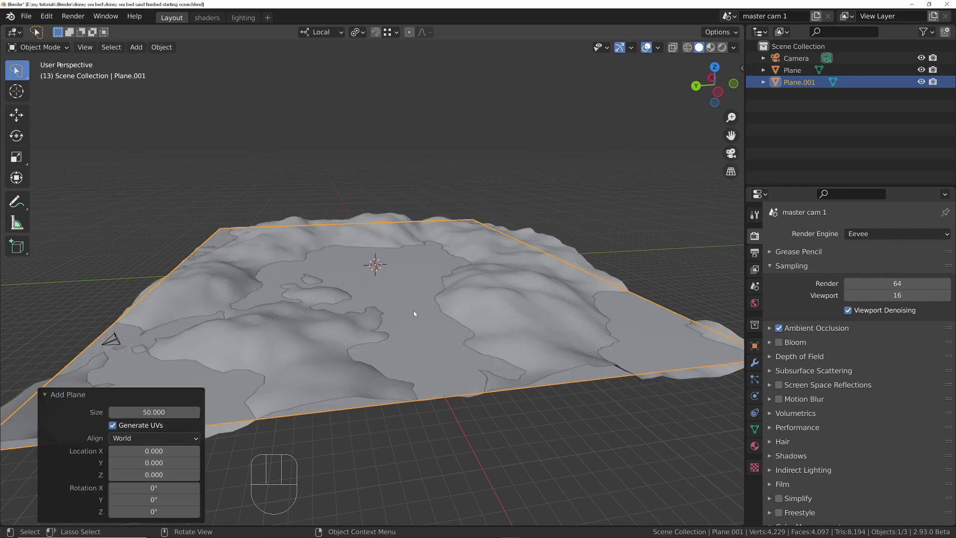
{"action": "key", "text": "g"}
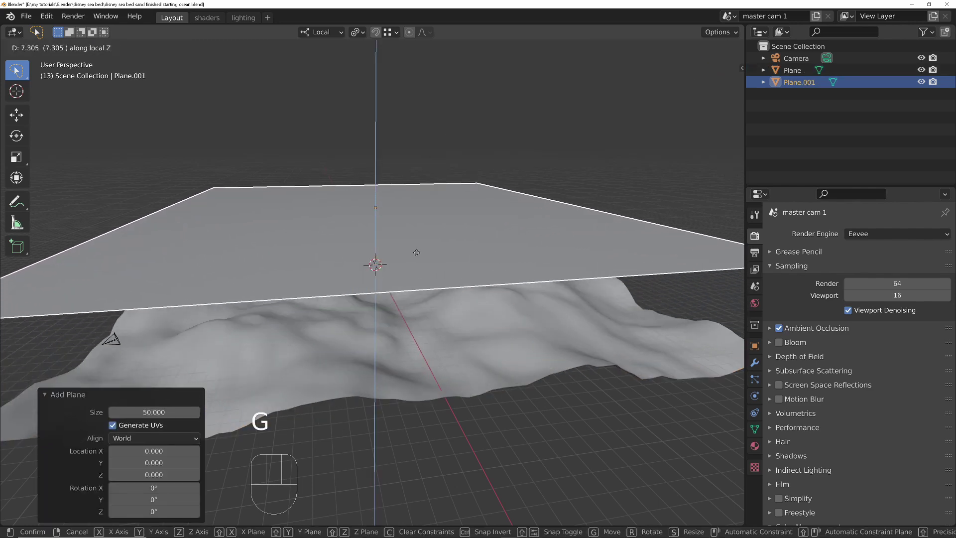
{"action": "key", "text": "n"}
{"action": "left_click", "coordinate": [739, 70]}
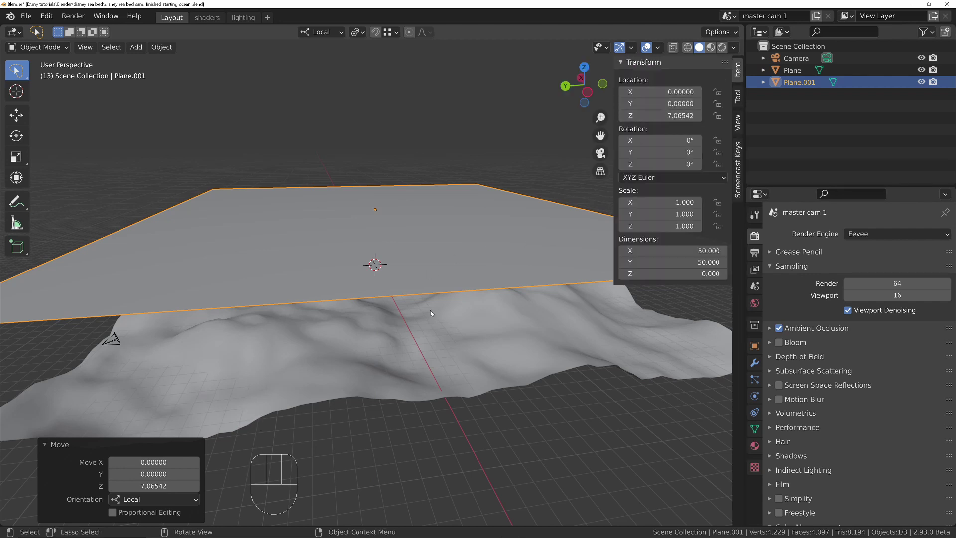
{"action": "middle_click", "coordinate": [392, 329]}
{"action": "key", "text": "KP_0"}
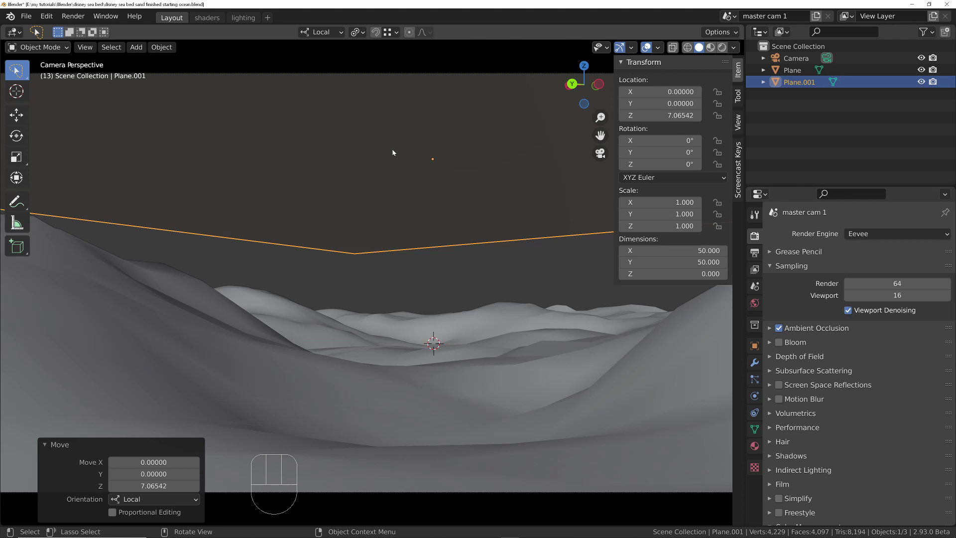
{"action": "key", "text": "n"}
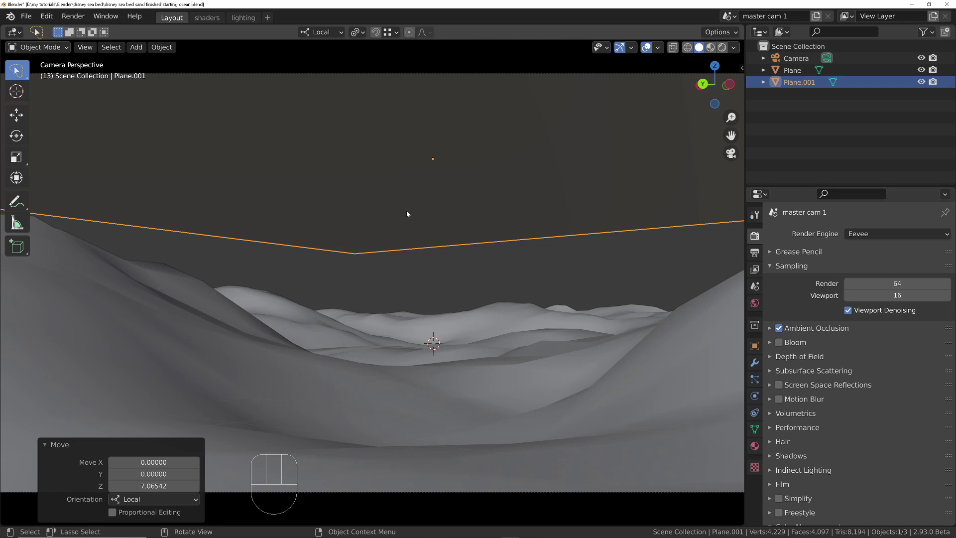
{"action": "key", "text": "n"}
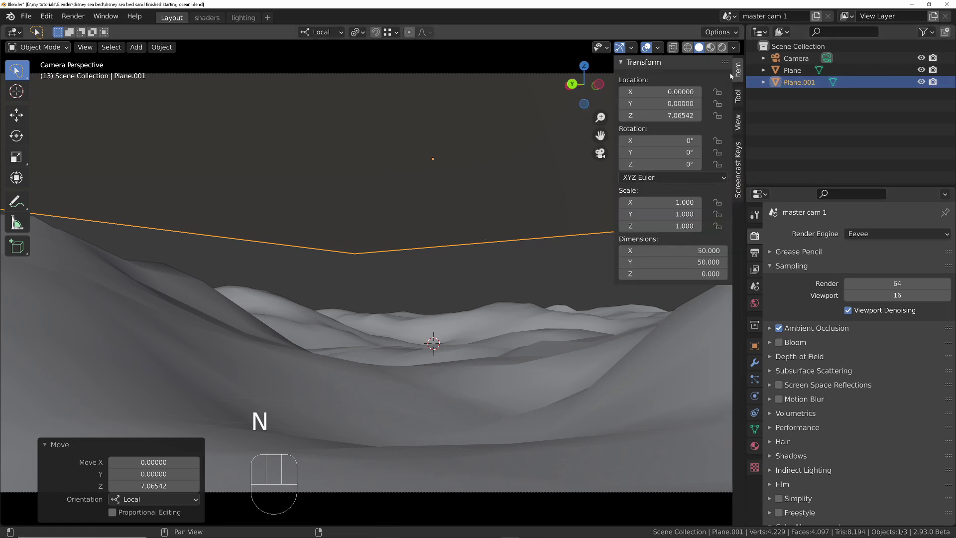
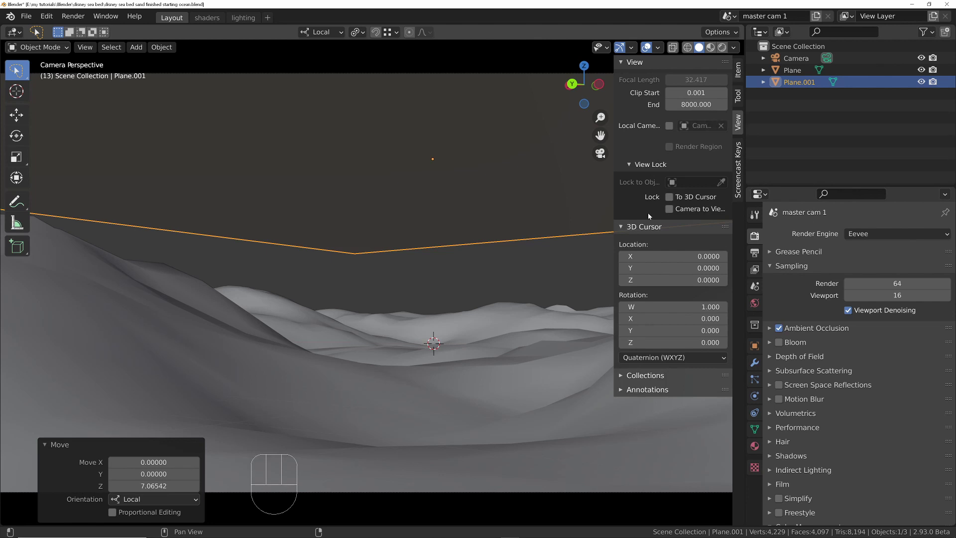
{"action": "key", "text": "n"}
{"action": "left_click_drag", "start_coordinate": [396, 288], "coordinate": [394, 300]}
{"action": "middle_click", "coordinate": [410, 213]}
{"action": "middle_click", "coordinate": [422, 364]}
{"action": "middle_click", "coordinate": [430, 203]}
{"action": "left_click_drag", "start_coordinate": [446, 349], "coordinate": [446, 334]}
{"action": "left_click_drag", "start_coordinate": [406, 243], "coordinate": [458, 219]}
Switch the viewport to wireframe shading and view the planes from above
{"action": "key", "text": "z"}
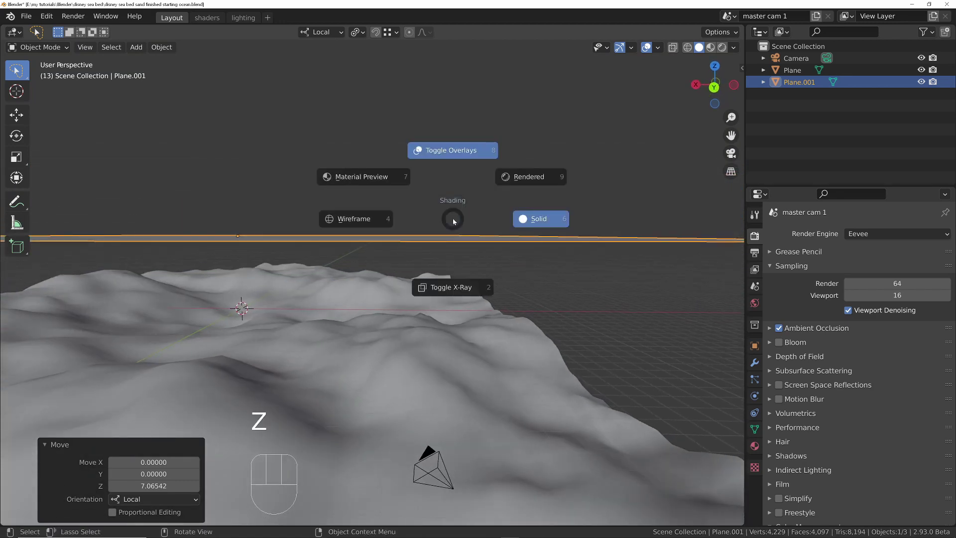
{"action": "left_click_drag", "start_coordinate": [405, 257], "coordinate": [384, 302]}
{"action": "middle_click", "coordinate": [37, 33]}
{"action": "left_click_drag", "start_coordinate": [448, 227], "coordinate": [434, 255]}
Give the raised plane a Simple Subdivision modifier with 6 viewport levels
{"action": "left_click", "coordinate": [528, 179]}
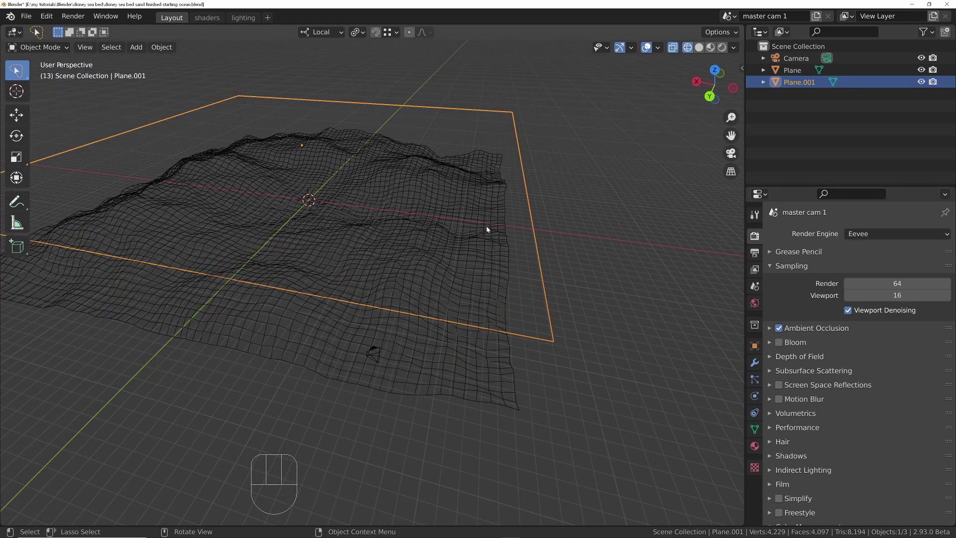
{"action": "left_click", "coordinate": [758, 216]}
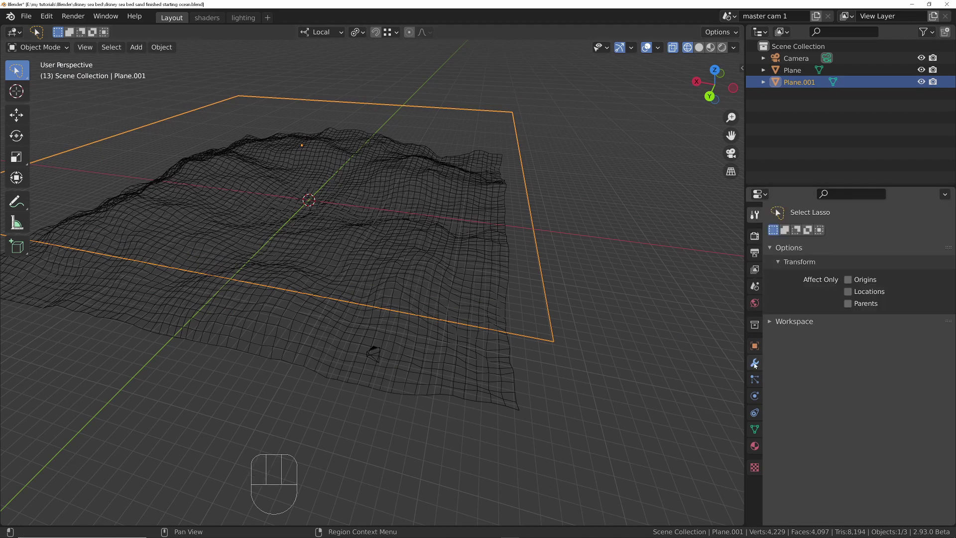
{"action": "left_click_drag", "start_coordinate": [822, 240], "coordinate": [715, 452]}
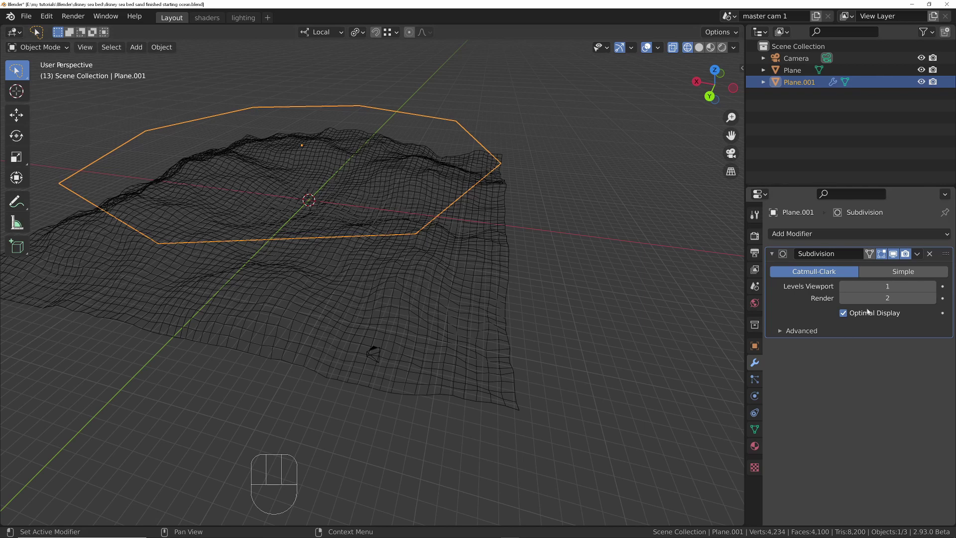
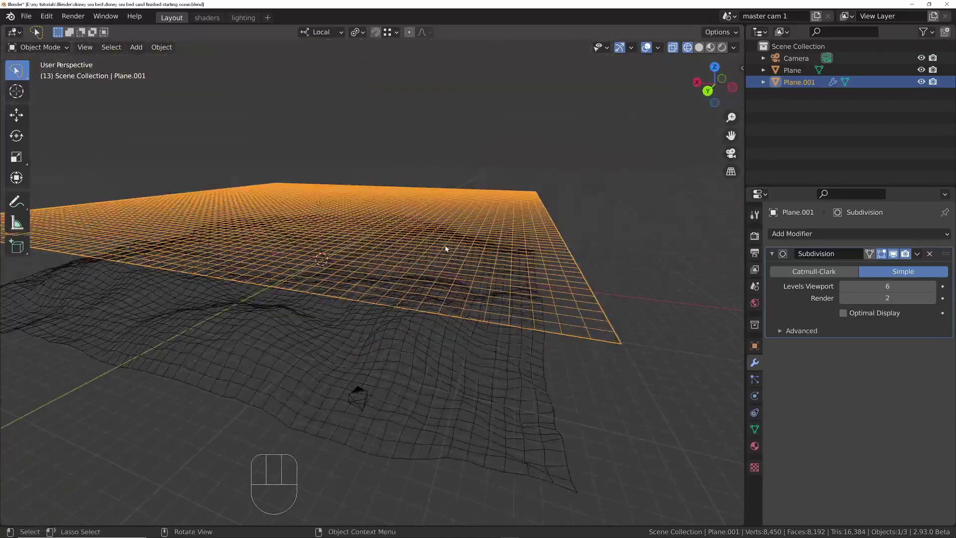
Add a sphere empty of display size 3.09, then bring up the Add Modifier list for Plane.001
{"action": "left_click", "coordinate": [791, 307]}
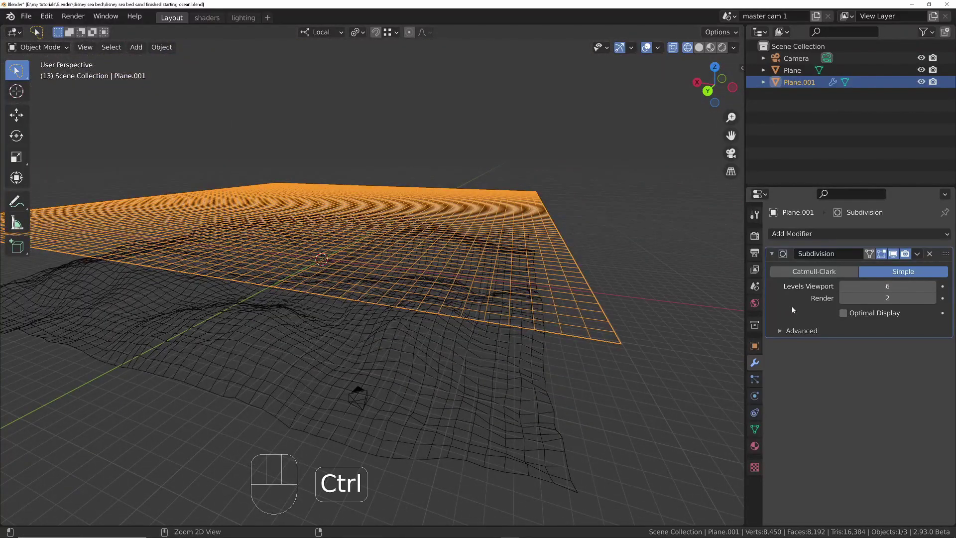
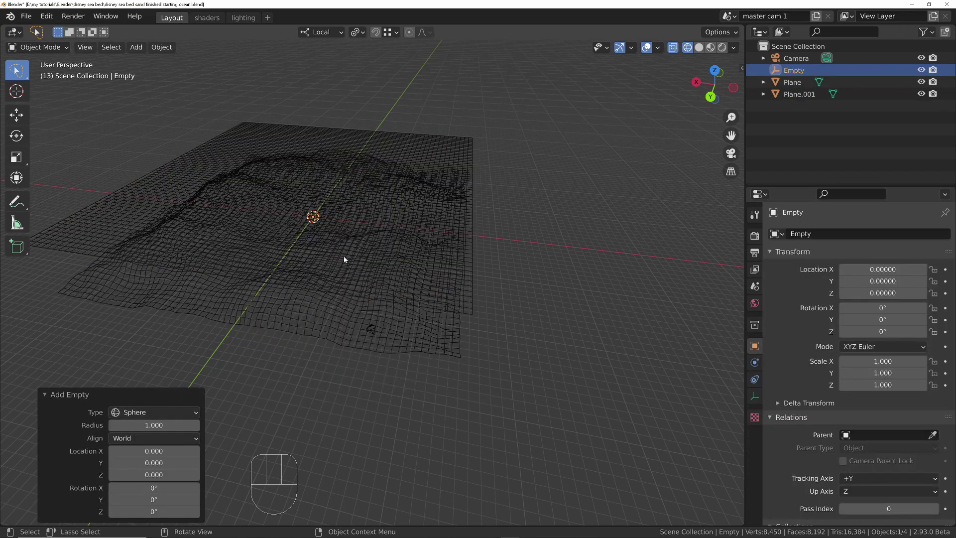
{"action": "middle_click", "coordinate": [320, 260]}
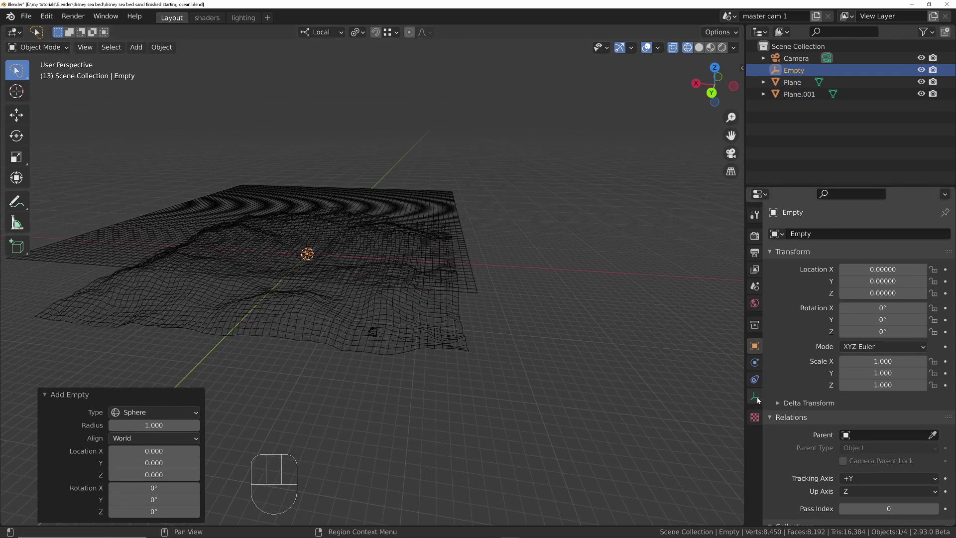
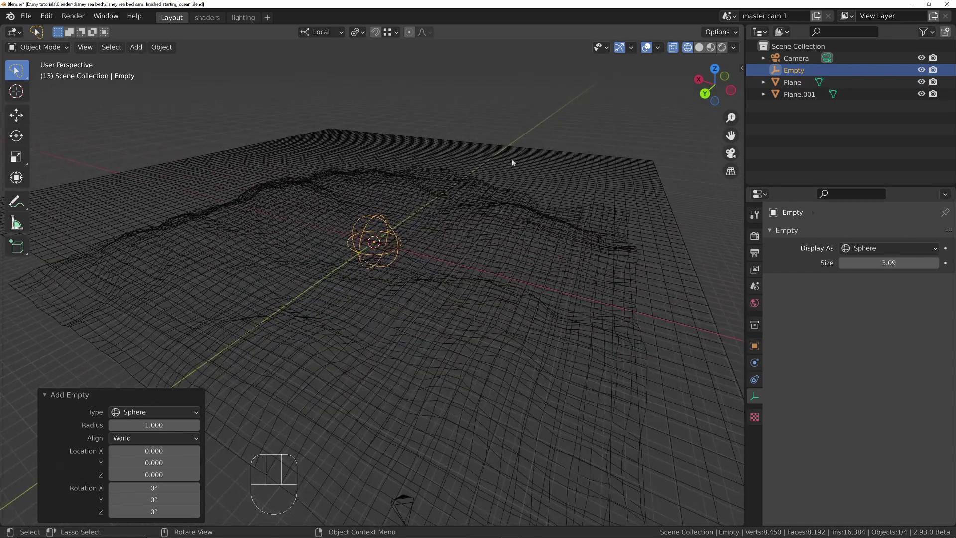
{"action": "left_click", "coordinate": [554, 154]}
{"action": "left_click", "coordinate": [754, 366]}
{"action": "left_click_drag", "start_coordinate": [804, 241], "coordinate": [807, 310]}
Displace the plane with a new Clouds texture, return to solid shading and shade it smooth
{"action": "middle_click", "coordinate": [526, 280]}
{"action": "middle_click", "coordinate": [448, 308]}
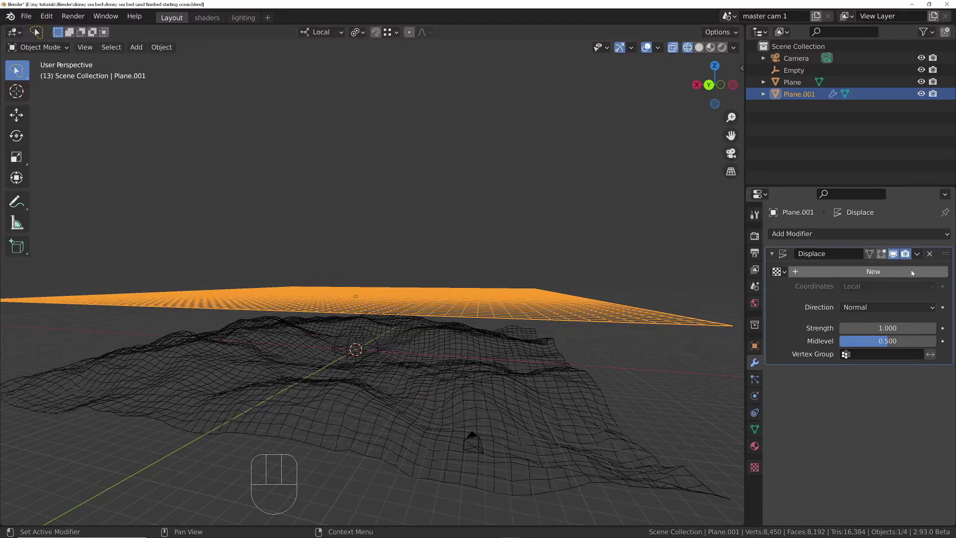
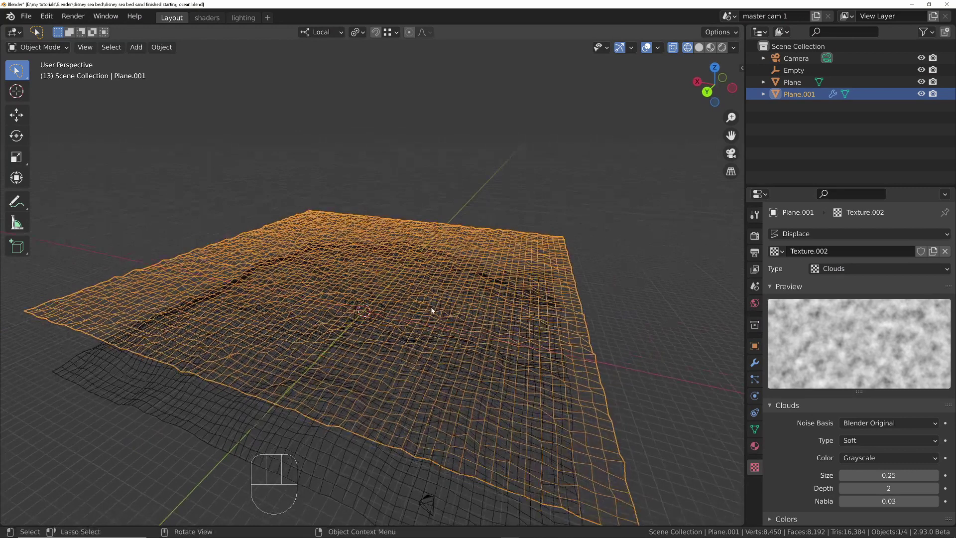
{"action": "key", "text": "z"}
{"action": "middle_click", "coordinate": [443, 328]}
{"action": "key", "text": "F3"}
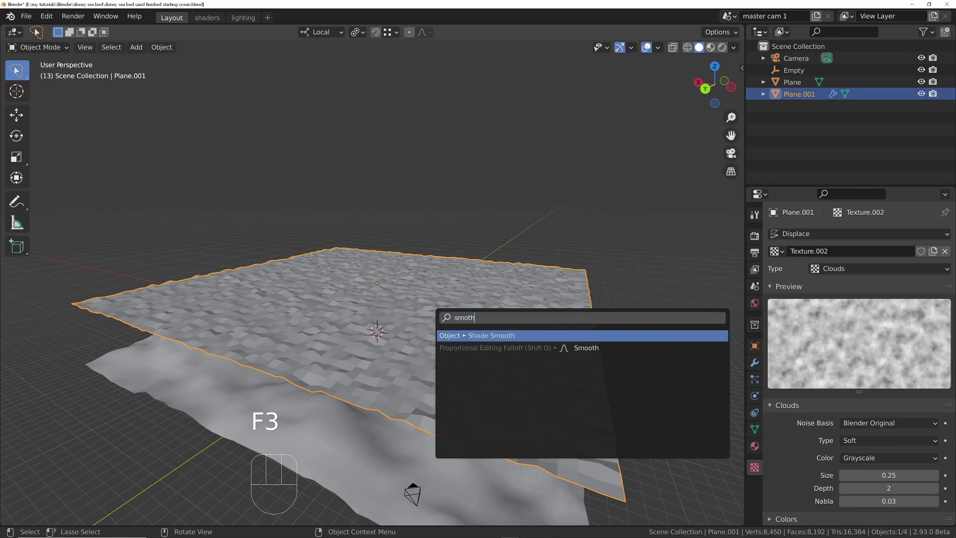
{"action": "middle_click", "coordinate": [453, 331]}
Raise the sphere empty above the ocean plane from a level side view
{"action": "left_click_drag", "start_coordinate": [456, 361], "coordinate": [455, 331]}
{"action": "left_click_drag", "start_coordinate": [414, 351], "coordinate": [403, 344]}
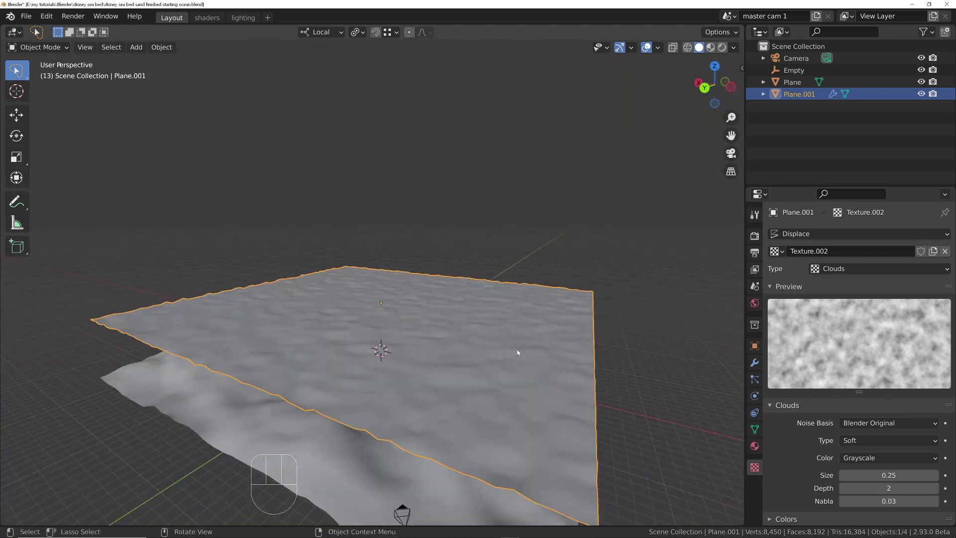
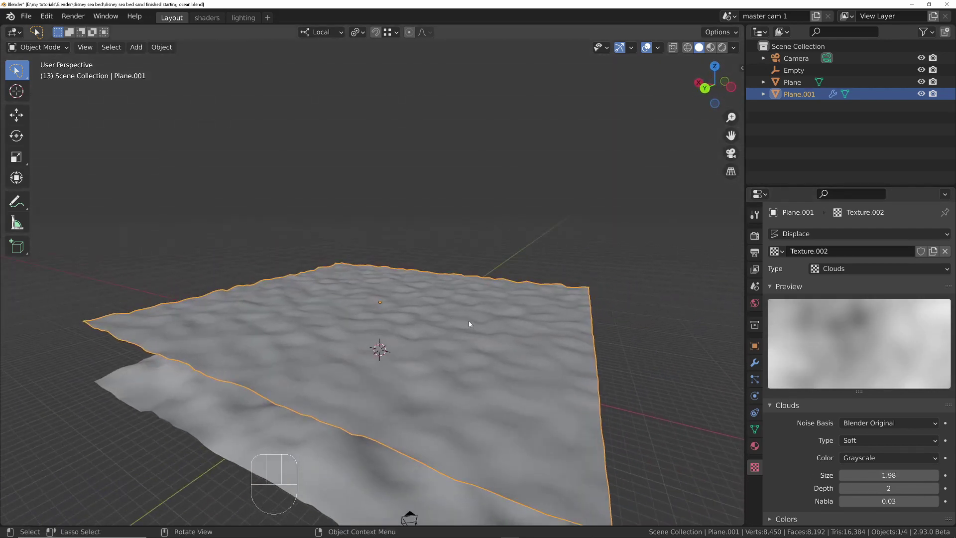
{"action": "left_click_drag", "start_coordinate": [408, 329], "coordinate": [408, 304]}
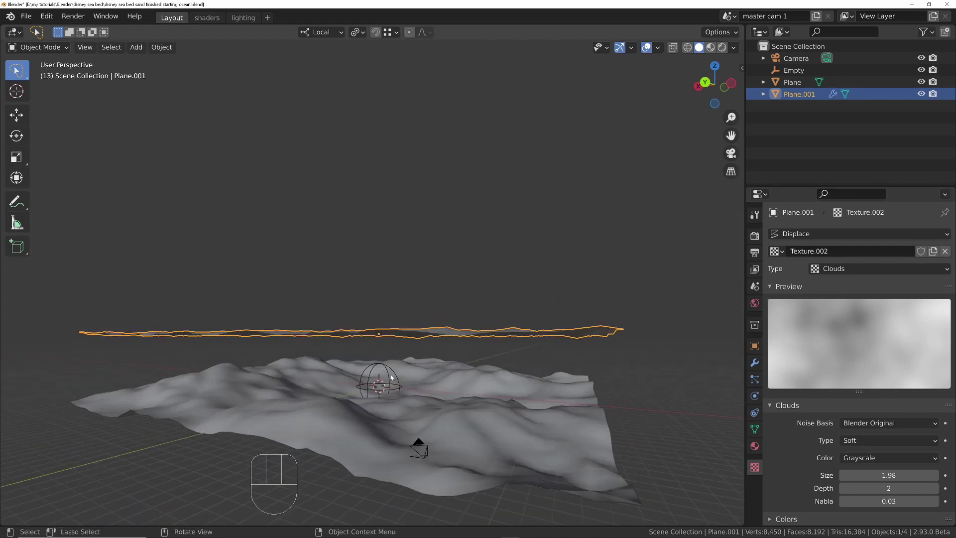
{"action": "left_click", "coordinate": [392, 377]}
{"action": "key", "text": "g"}
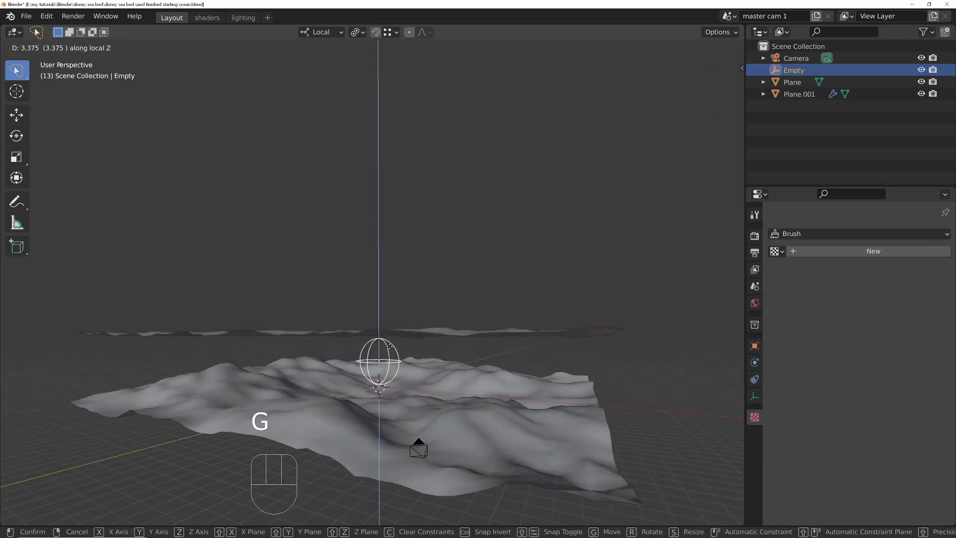
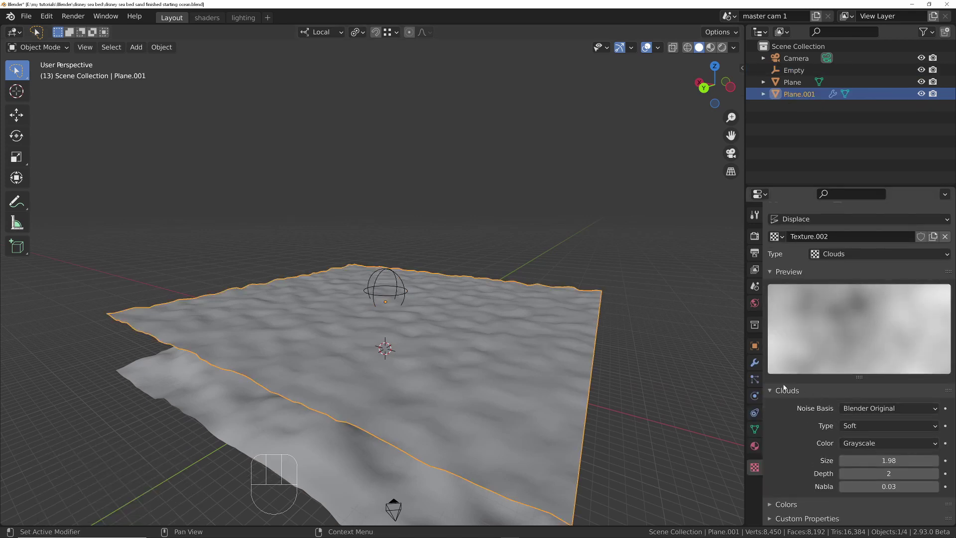
Set the Displace texture coordinates to Object, using the Empty as reference
{"action": "left_click", "coordinate": [760, 366]}
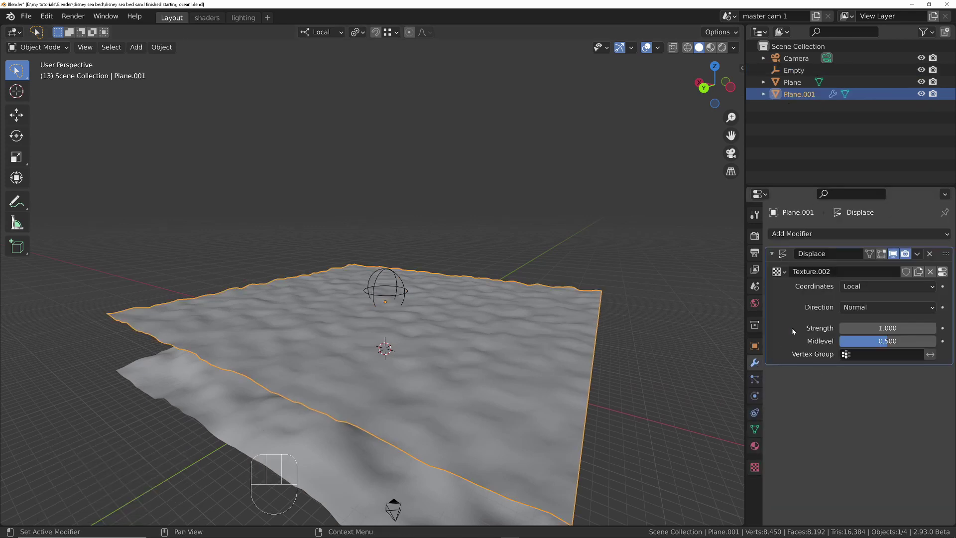
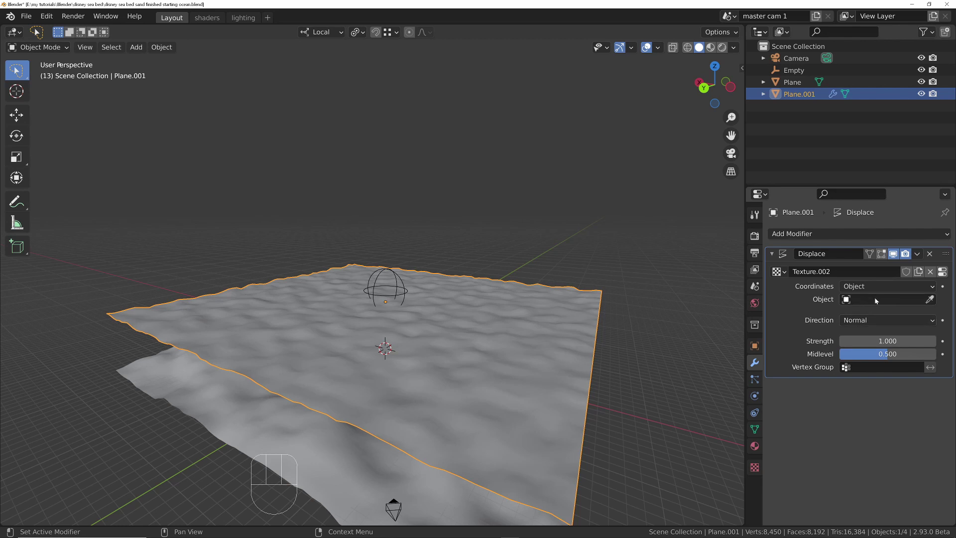
{"action": "key", "text": "e"}
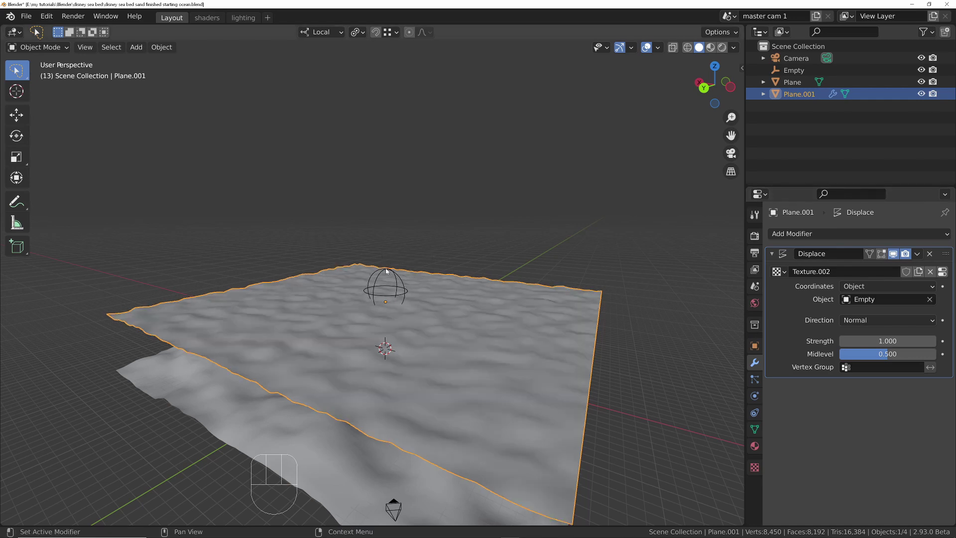
{"action": "left_click_drag", "start_coordinate": [413, 345], "coordinate": [413, 341]}
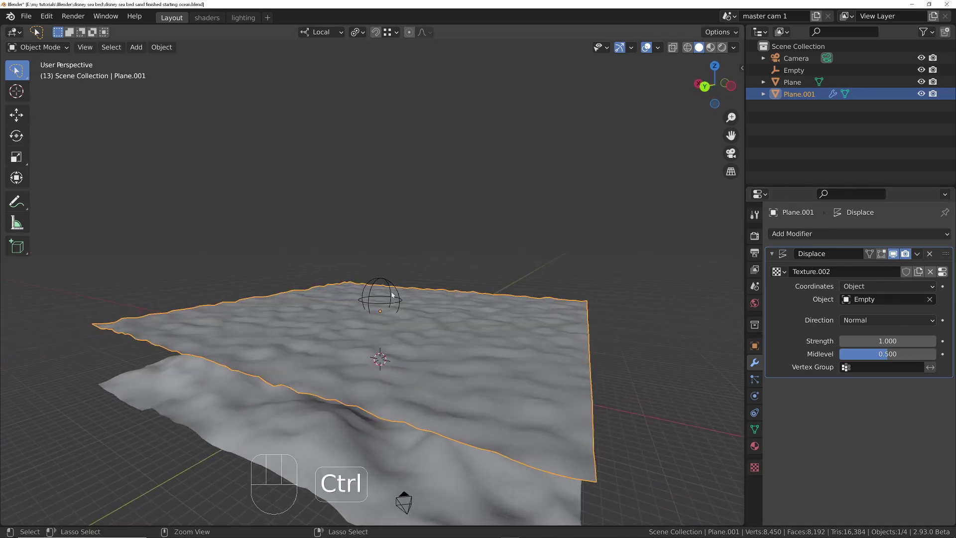
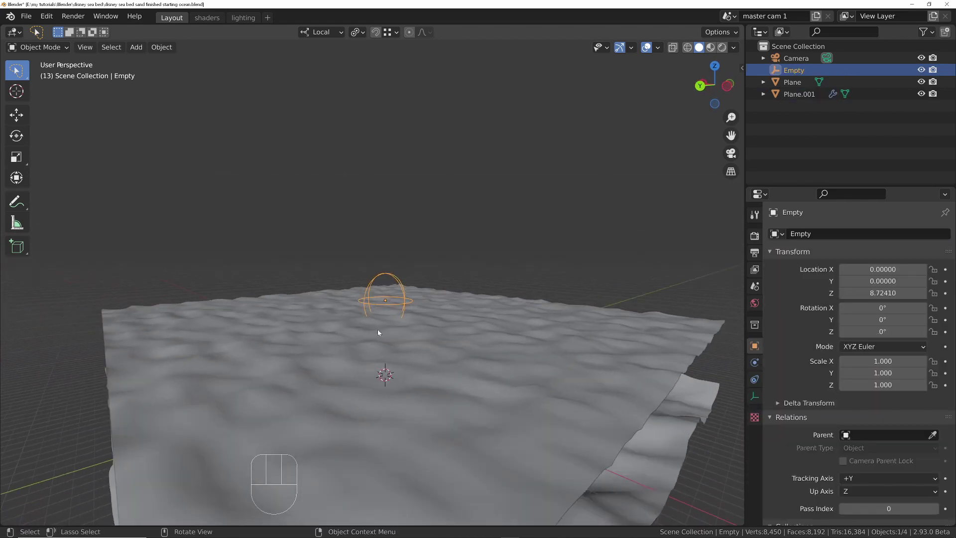
Move the Empty around over the ocean to watch the ripple pattern shift
{"action": "key", "text": "g"}
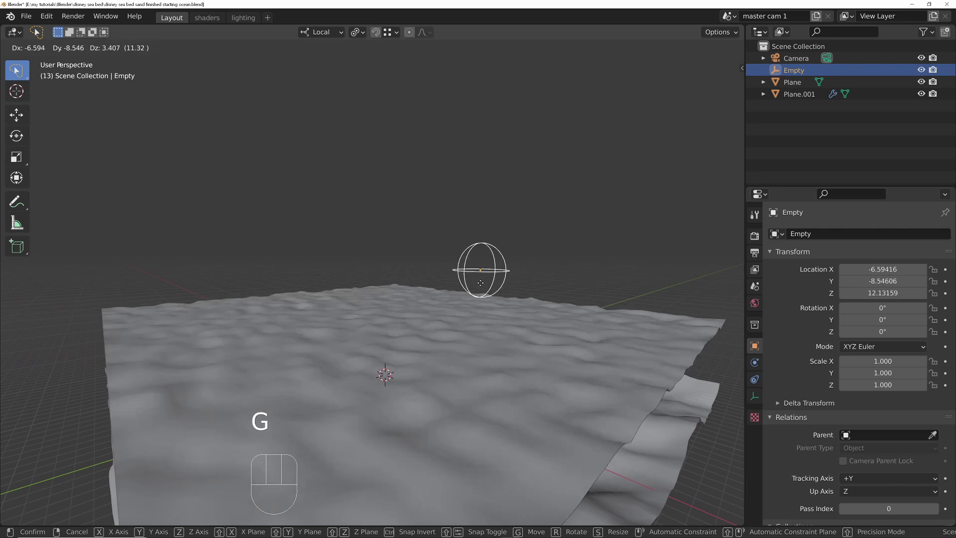
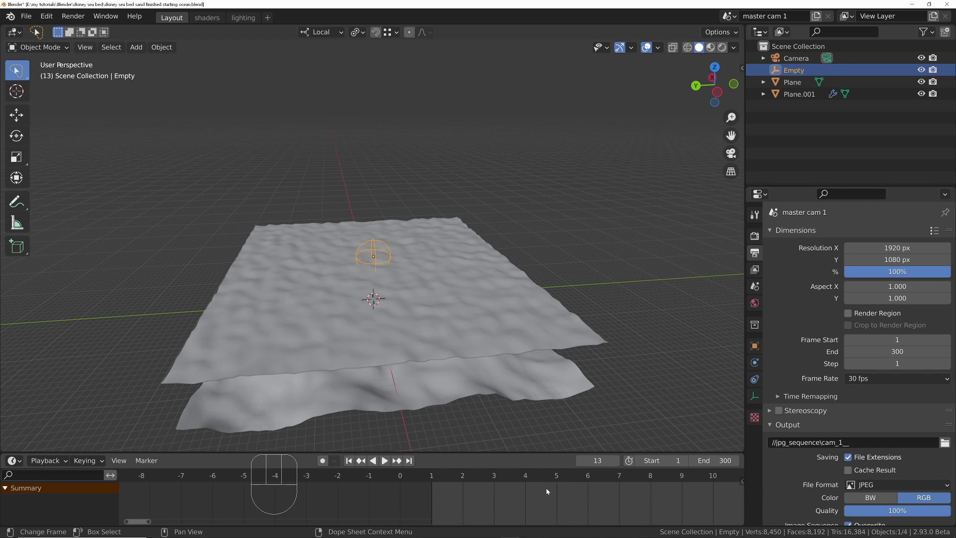
Fit the full frame range in the timeline and jump between frame 1 and frame 300
{"action": "key", "text": "Home"}
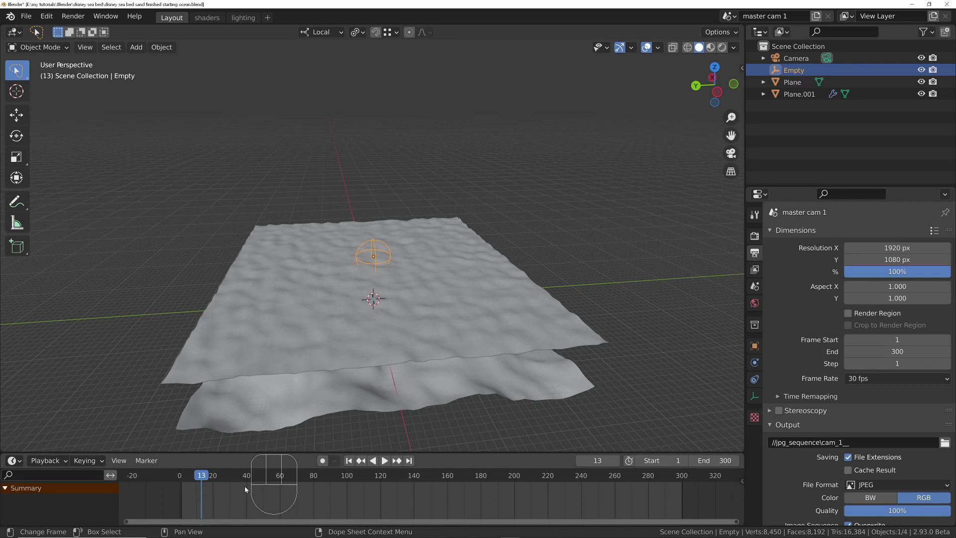
{"action": "key", "text": "shift+Left"}
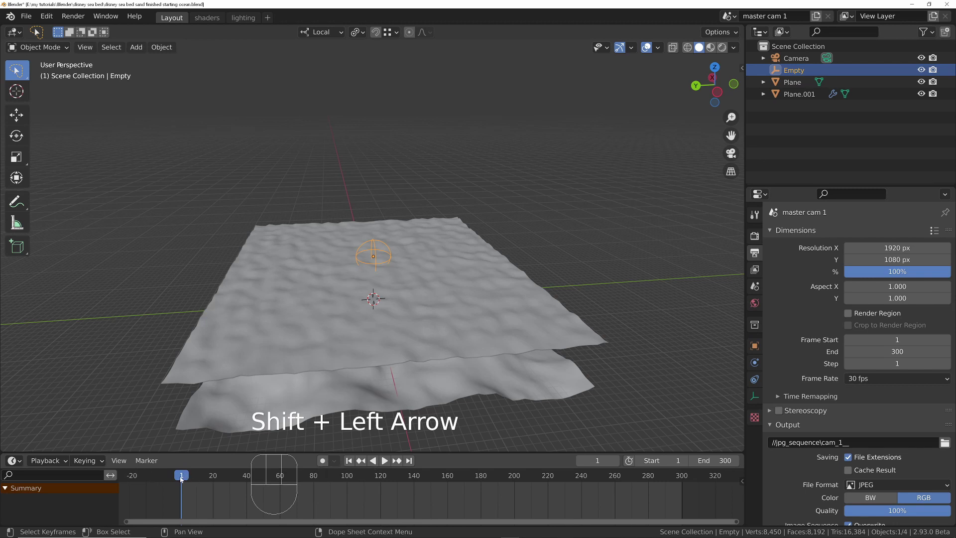
{"action": "key", "text": "shift+Right"}
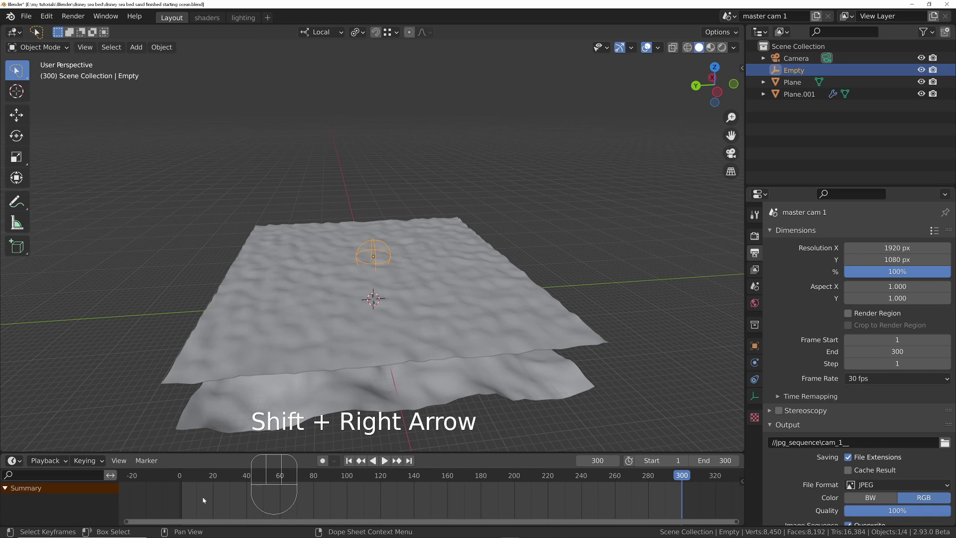
{"action": "key", "text": "Down"}
{"action": "key", "text": "Up"}
Insert a location keyframe for the Empty at frame 1
{"action": "key", "text": "Down"}
{"action": "key", "text": "shift+Left"}
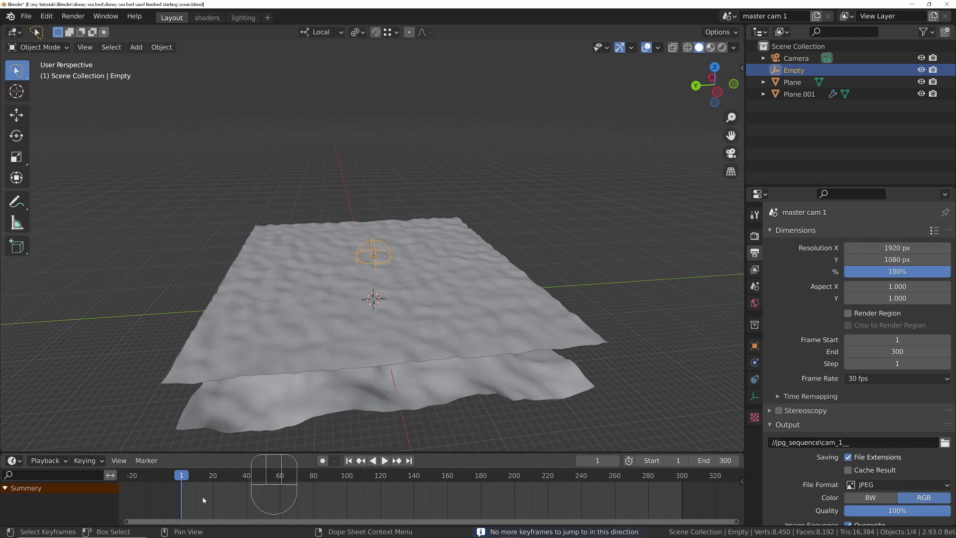
{"action": "middle_click", "coordinate": [383, 246]}
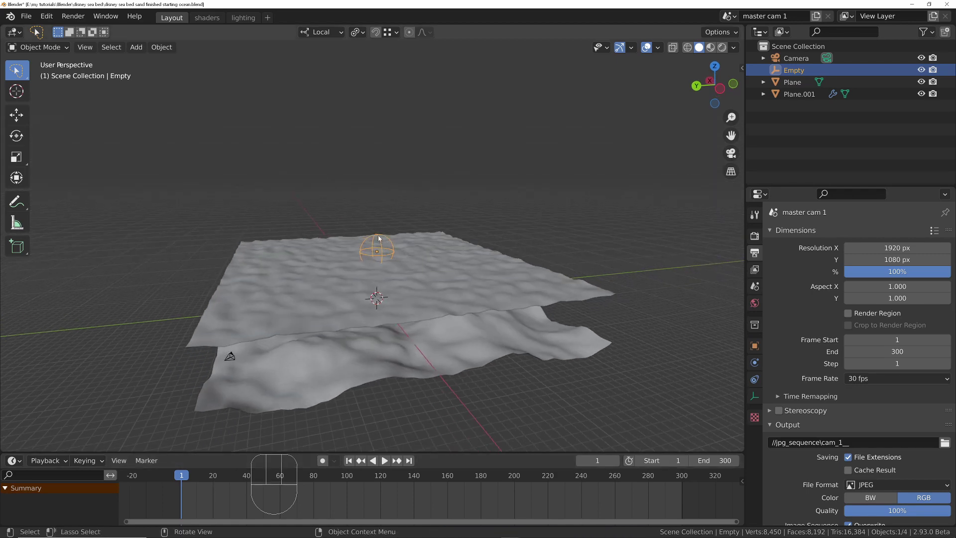
{"action": "key", "text": "i"}
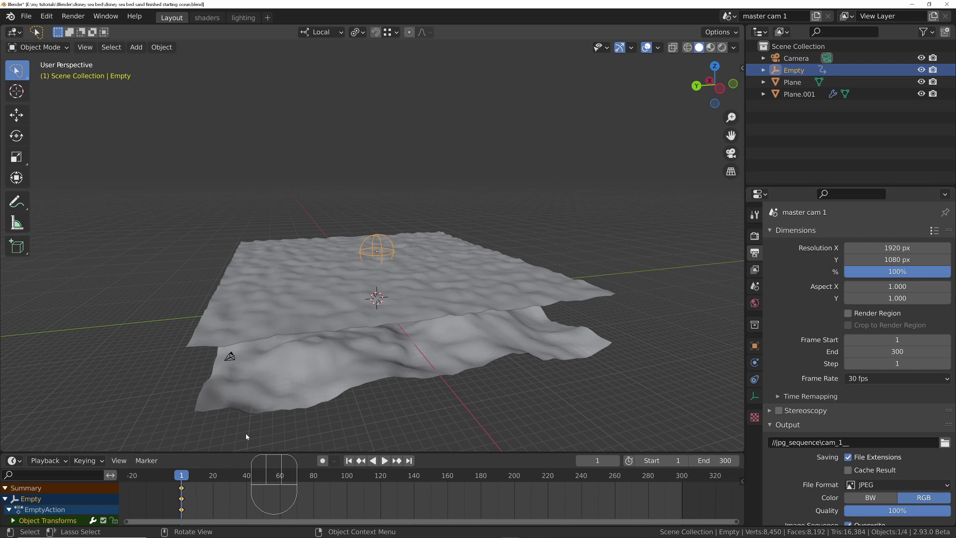
At frame 300, move the Empty far across the plane and keyframe its location again
{"action": "key", "text": "shift+Right"}
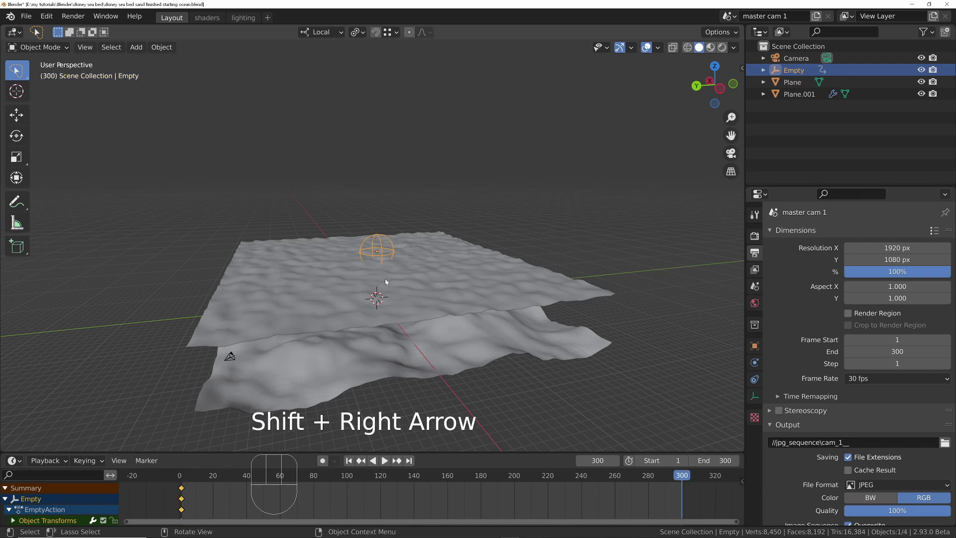
{"action": "key", "text": "g"}
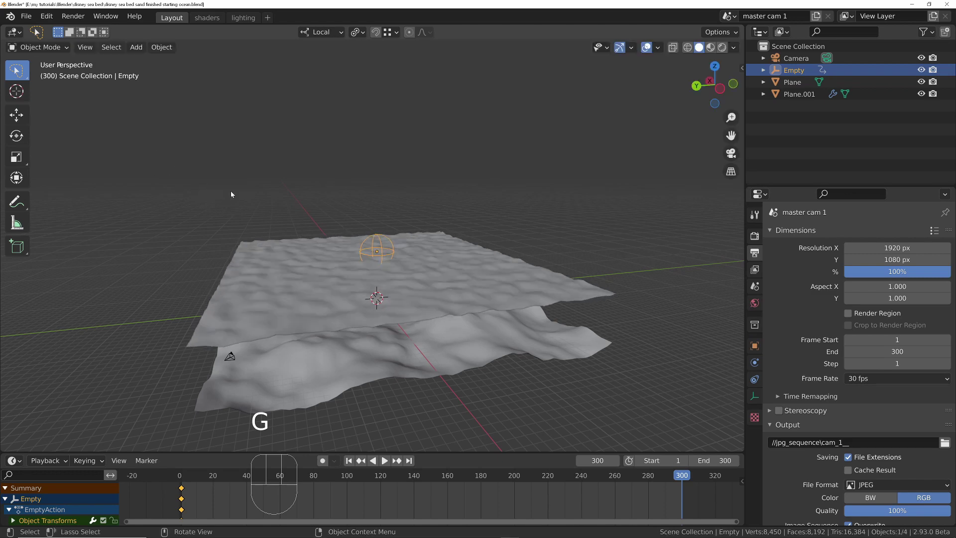
{"action": "middle_click", "coordinate": [310, 367]}
{"action": "middle_click", "coordinate": [258, 352]}
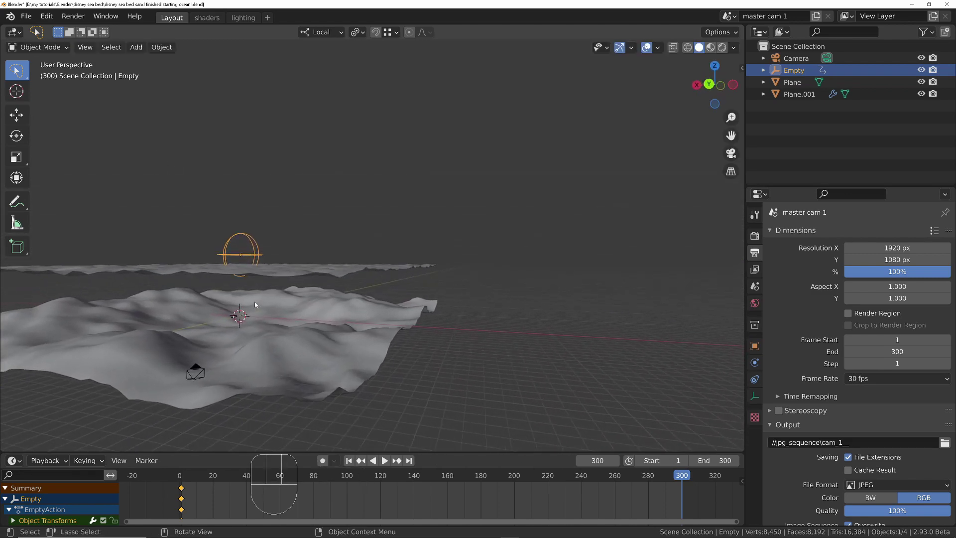
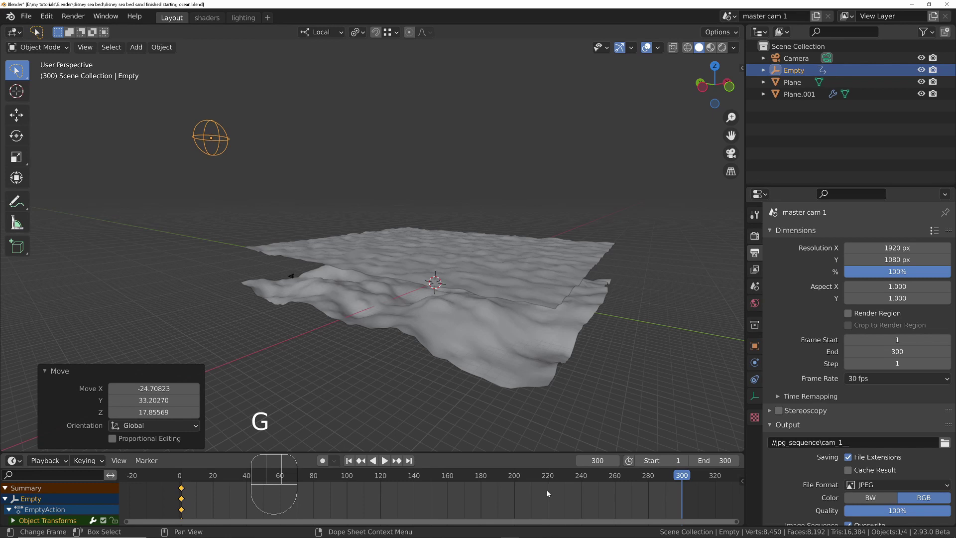
{"action": "key", "text": "i"}
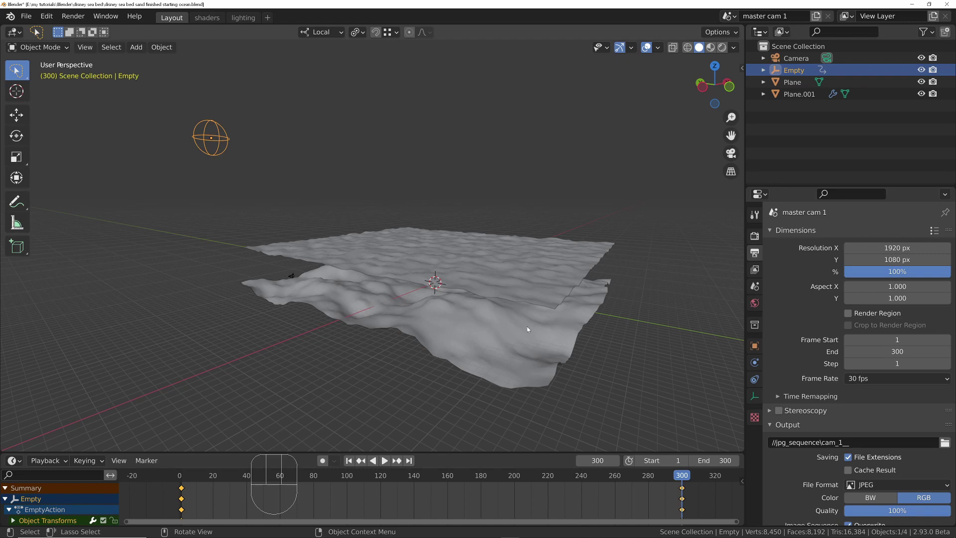
Play the animation to watch the waves drift with the Empty, then rewind to frame 1
{"action": "key", "text": "shift+Left"}
{"action": "middle_click", "coordinate": [441, 262]}
{"action": "key", "text": "space"}
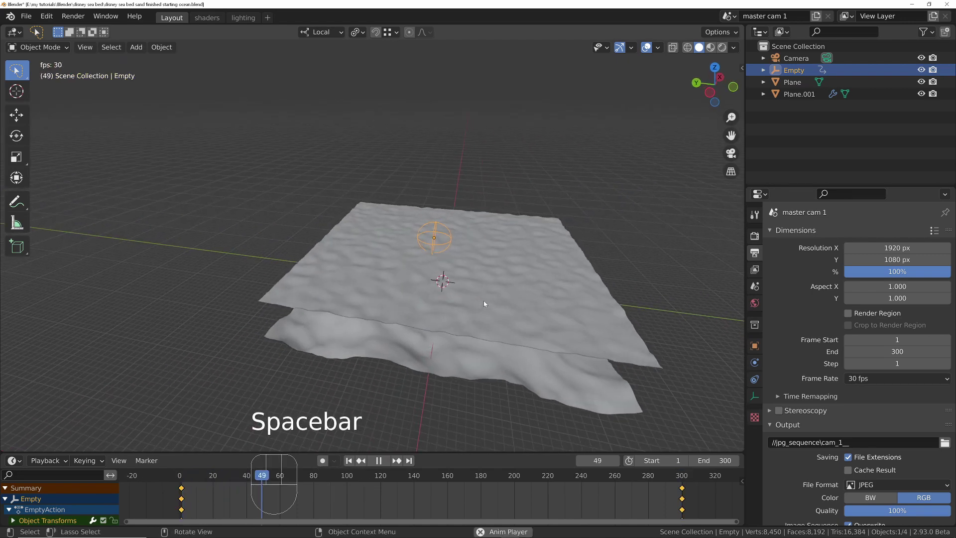
{"action": "middle_click", "coordinate": [491, 308]}
{"action": "left_click_drag", "start_coordinate": [461, 295], "coordinate": [444, 165]}
{"action": "middle_click", "coordinate": [448, 180]}
{"action": "key", "text": "space"}
{"action": "middle_click", "coordinate": [407, 184]}
{"action": "left_click_drag", "start_coordinate": [459, 142], "coordinate": [458, 184]}
{"action": "left_click_drag", "start_coordinate": [431, 224], "coordinate": [409, 251]}
{"action": "key", "text": "shift+Left"}
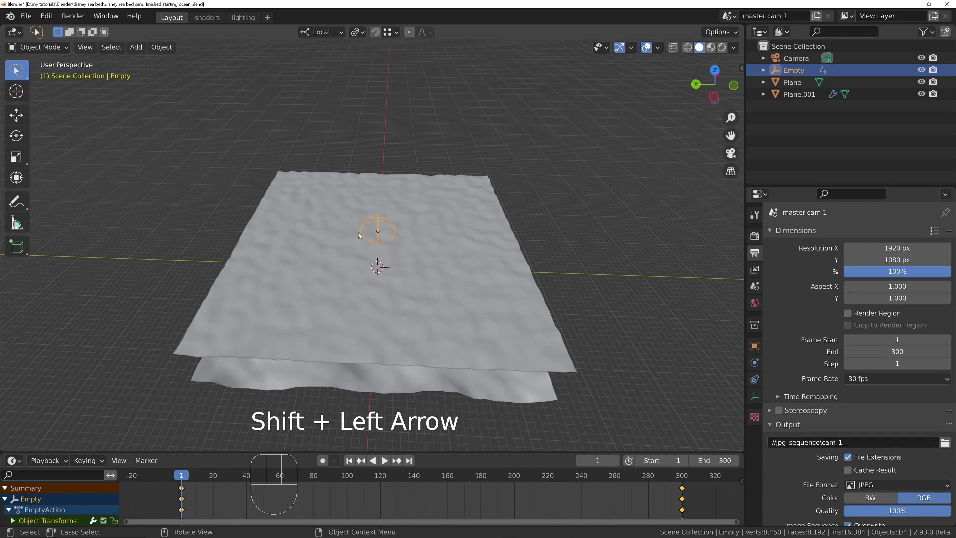
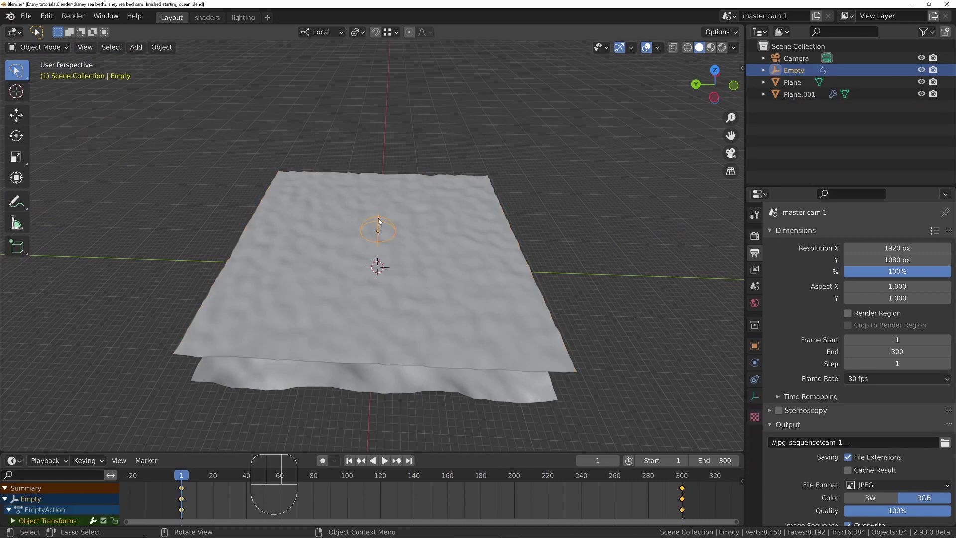
Add a second empty displayed as a cube and raise it above the ocean plane
{"action": "key", "text": "shift+a"}
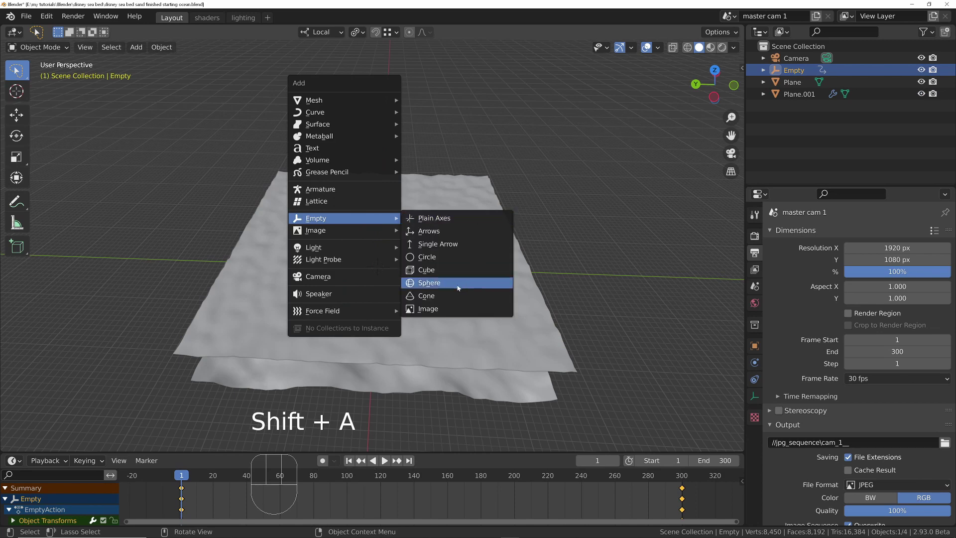
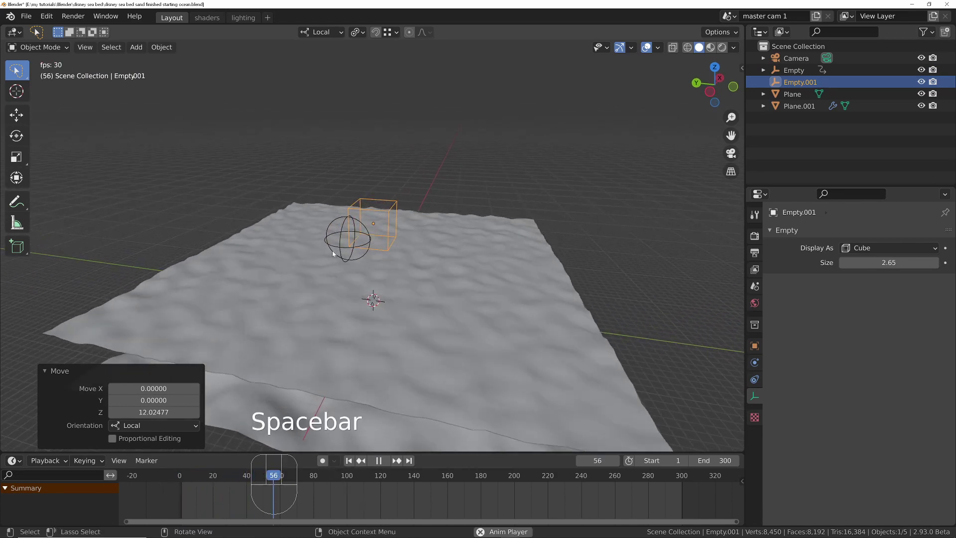
{"action": "key", "text": "space"}
{"action": "middle_click", "coordinate": [324, 268]}
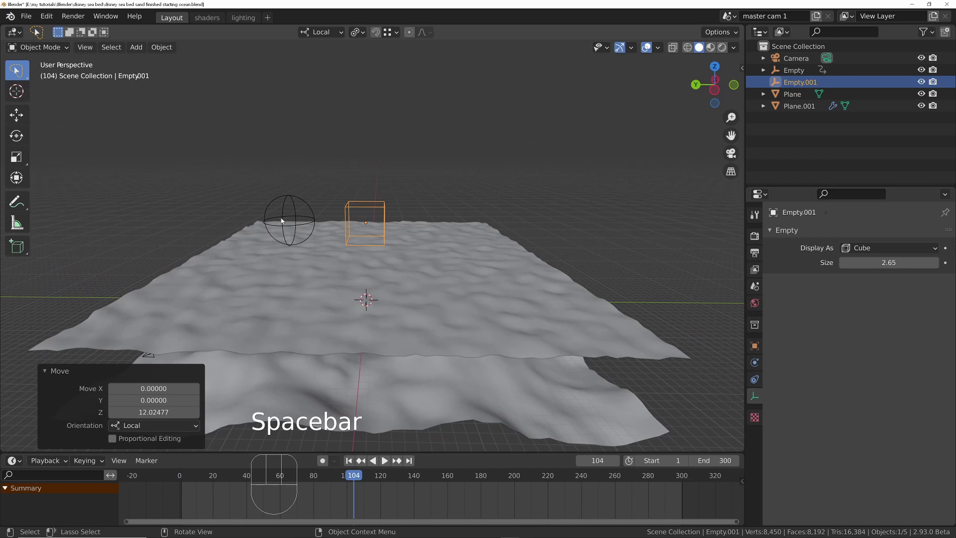
{"action": "left_click", "coordinate": [353, 477]}
Play the animation briefly and set the current frame near the end, at 300
{"action": "key", "text": "space"}
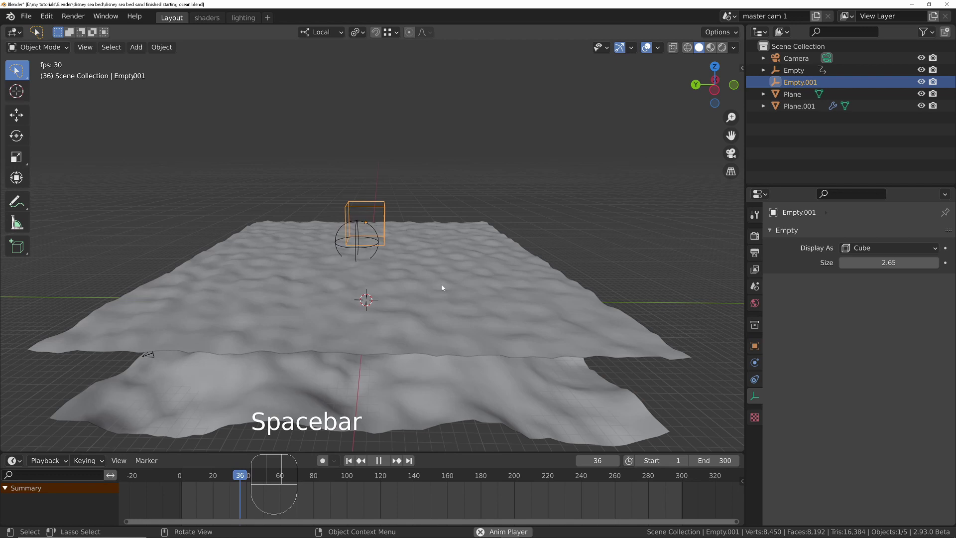
{"action": "key", "text": "space"}
{"action": "left_click", "coordinate": [610, 482]}
{"action": "key", "text": "space"}
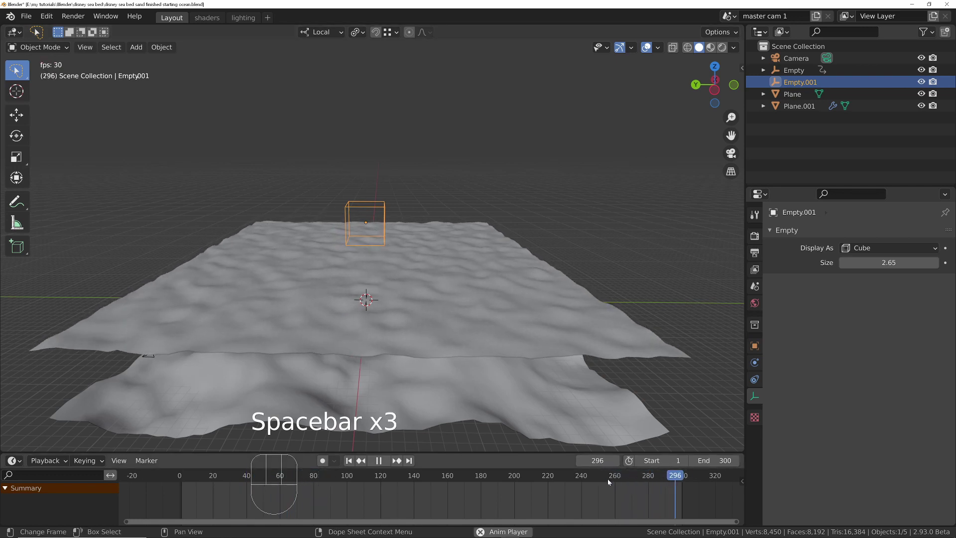
{"action": "key", "text": "space"}
Keyframe Empty's location at frames 1 and 300 and set linear interpolation
{"action": "left_click", "coordinate": [684, 478]}
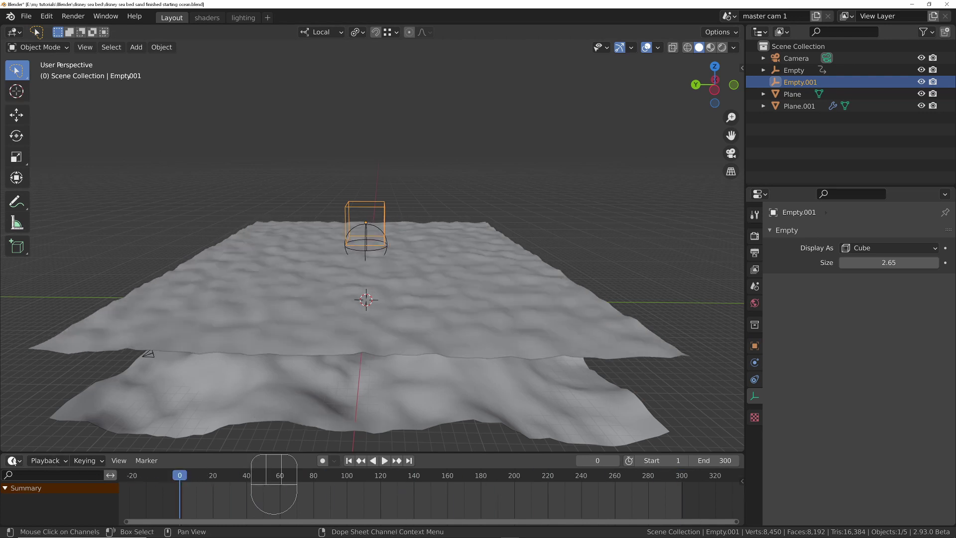
{"action": "left_click_drag", "start_coordinate": [16, 462], "coordinate": [177, 369]}
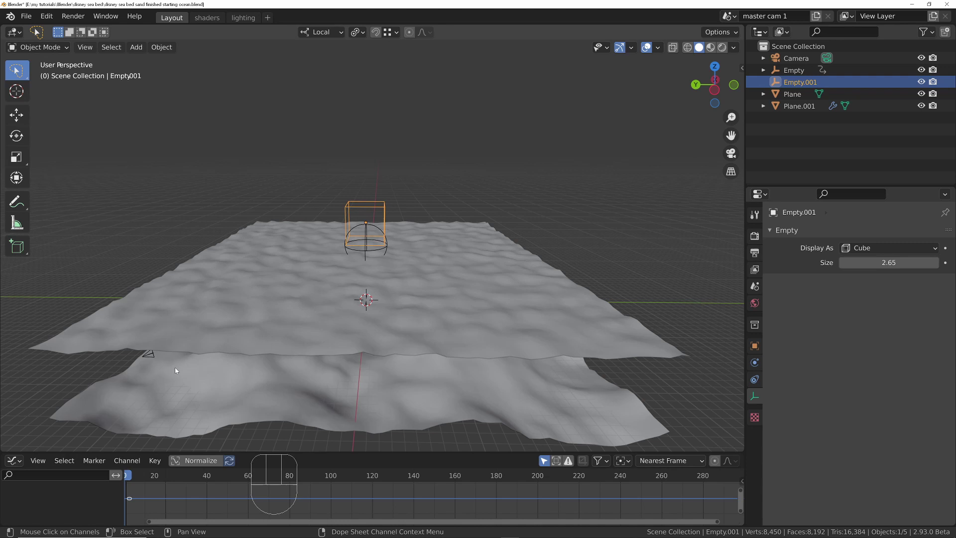
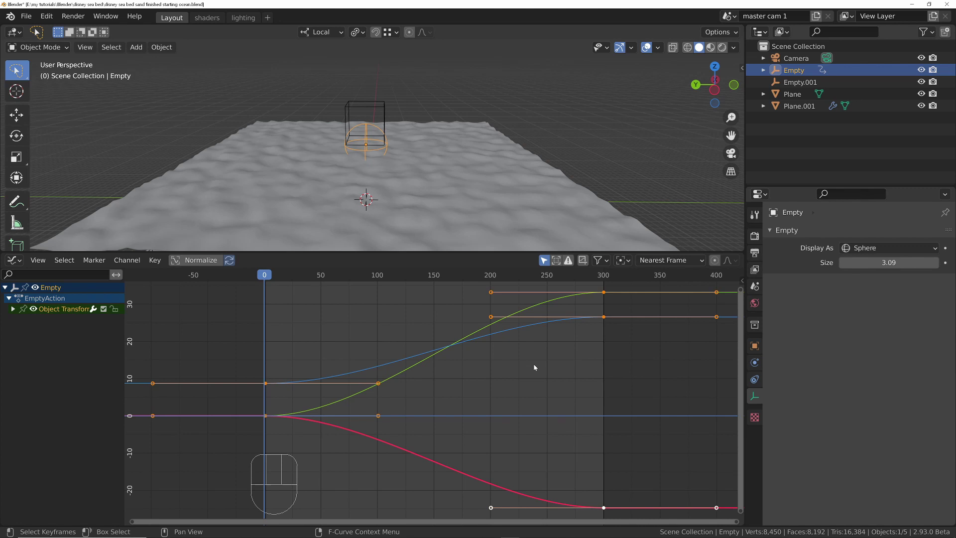
{"action": "key", "text": "t"}
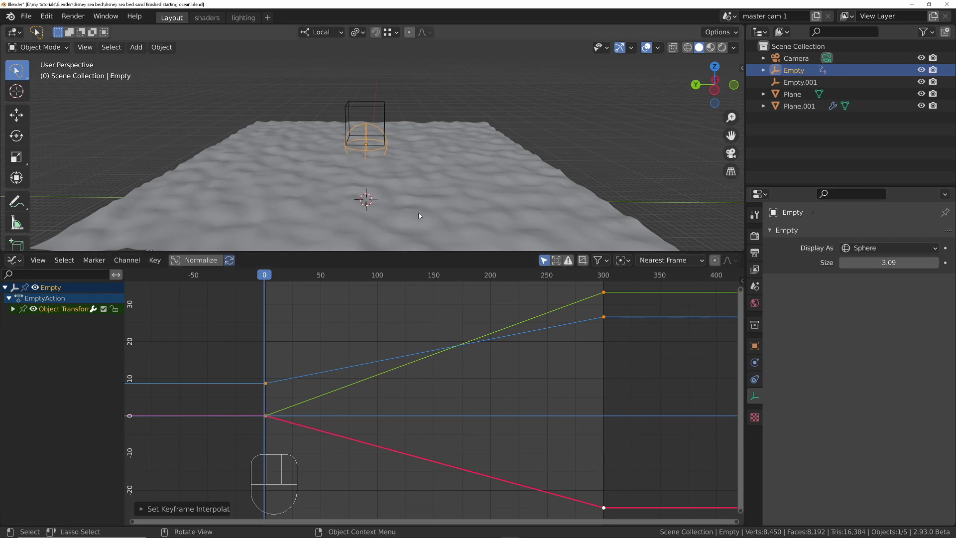
Play the timeline from frame 1 to watch the empty drift, then return to frame 1
{"action": "key", "text": "shift+Left"}
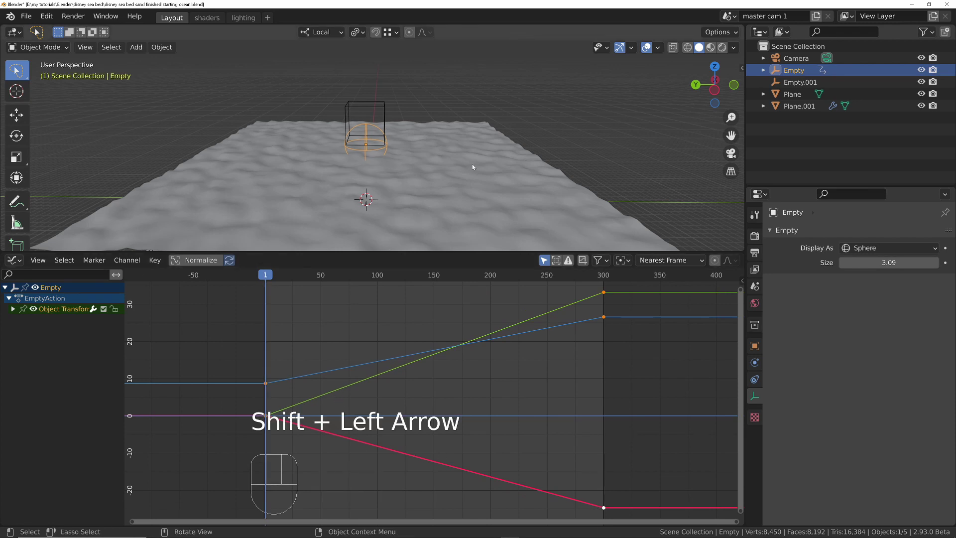
{"action": "key", "text": "space"}
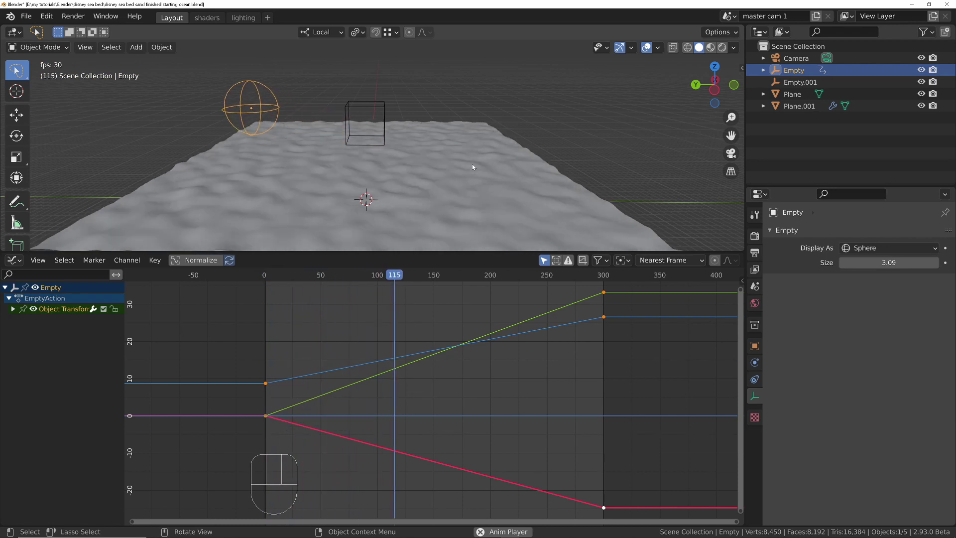
{"action": "key", "text": "space"}
{"action": "key", "text": "shift+Left"}
Replay the first empty's drift once more and return to frame 1
{"action": "left_click", "coordinate": [370, 150]}
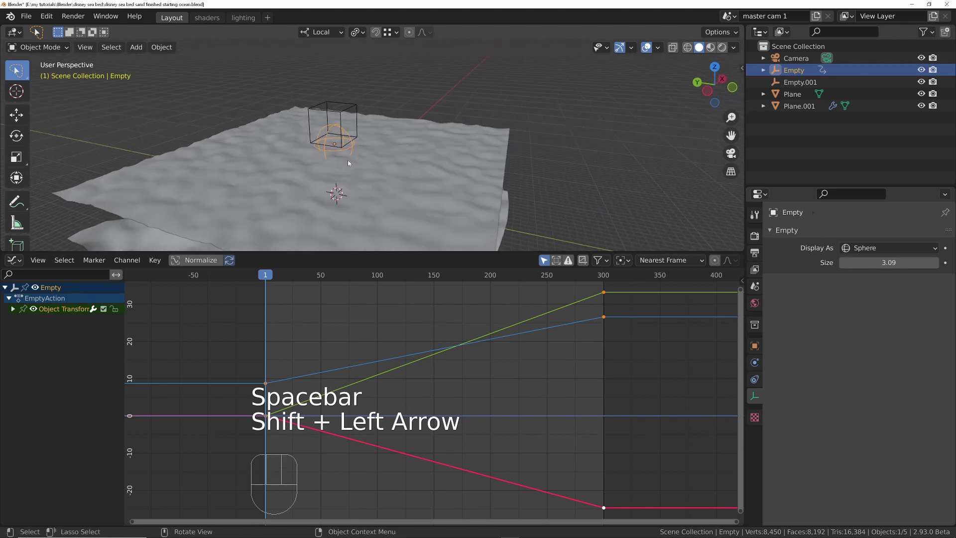
{"action": "key", "text": "space"}
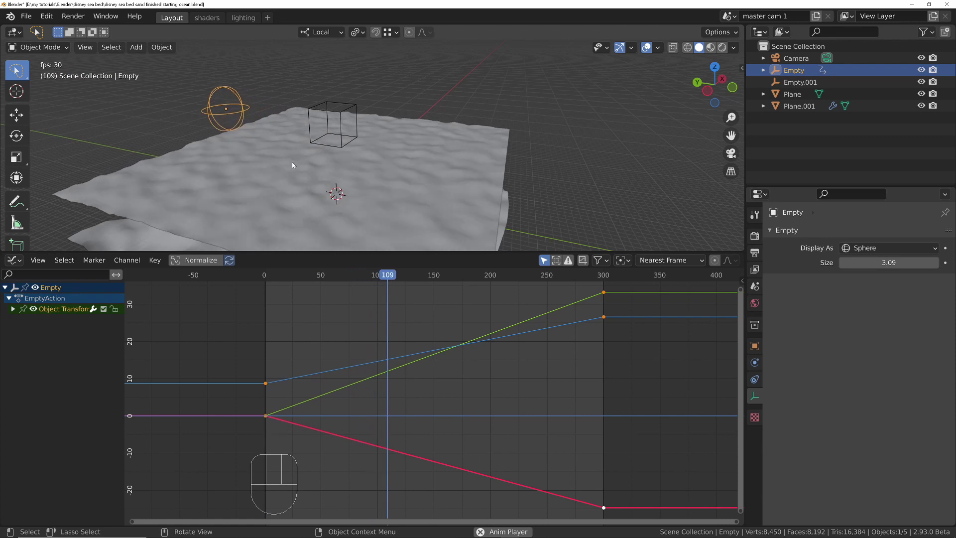
{"action": "key", "text": "space"}
{"action": "middle_click", "coordinate": [314, 170]}
{"action": "key", "text": "shift+Left"}
Select Empty.001 and keyframe its starting location at frame 1
{"action": "left_click", "coordinate": [348, 104]}
{"action": "middle_click", "coordinate": [357, 152]}
{"action": "left_click_drag", "start_coordinate": [20, 260], "coordinate": [683, 349]}
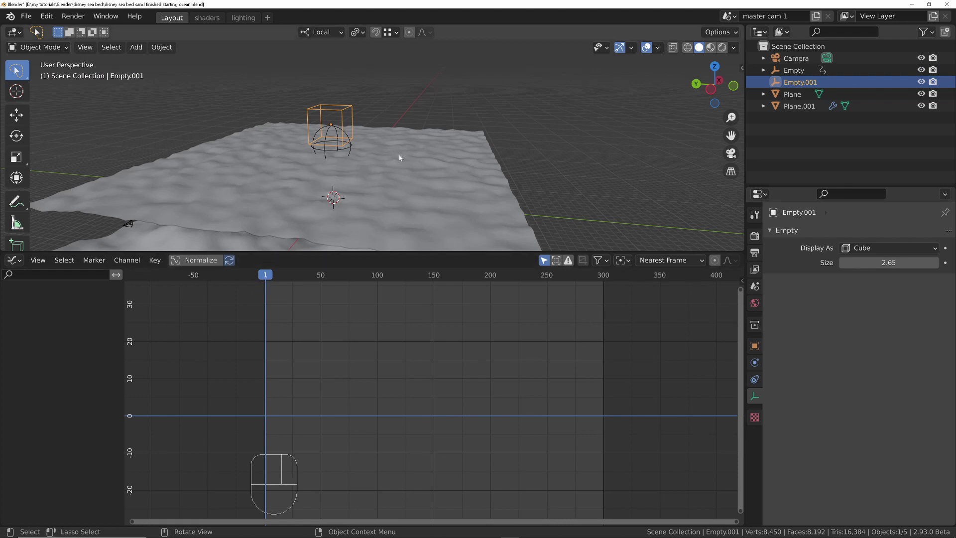
{"action": "key", "text": "i"}
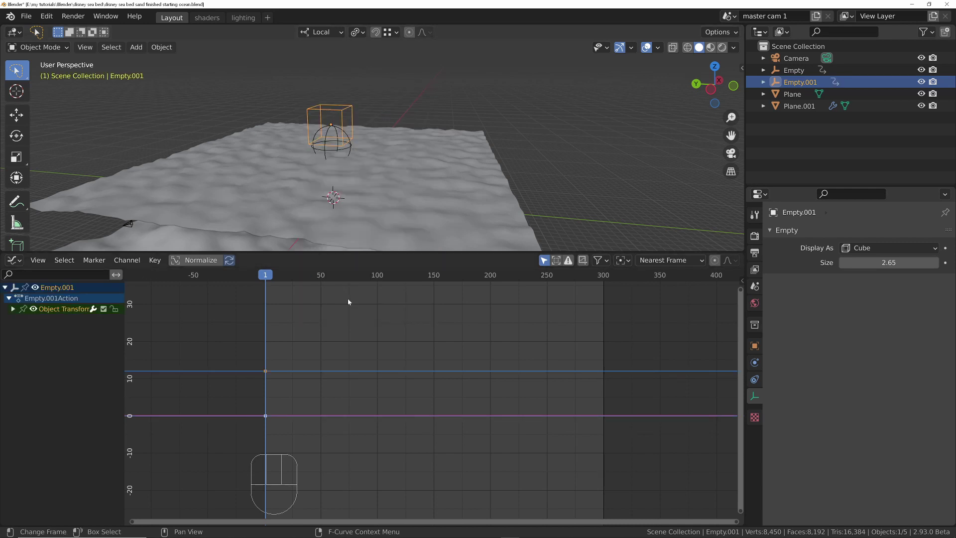
At frame 300 move Empty.001 far away across the scene and keyframe that location
{"action": "key", "text": "shift+Right"}
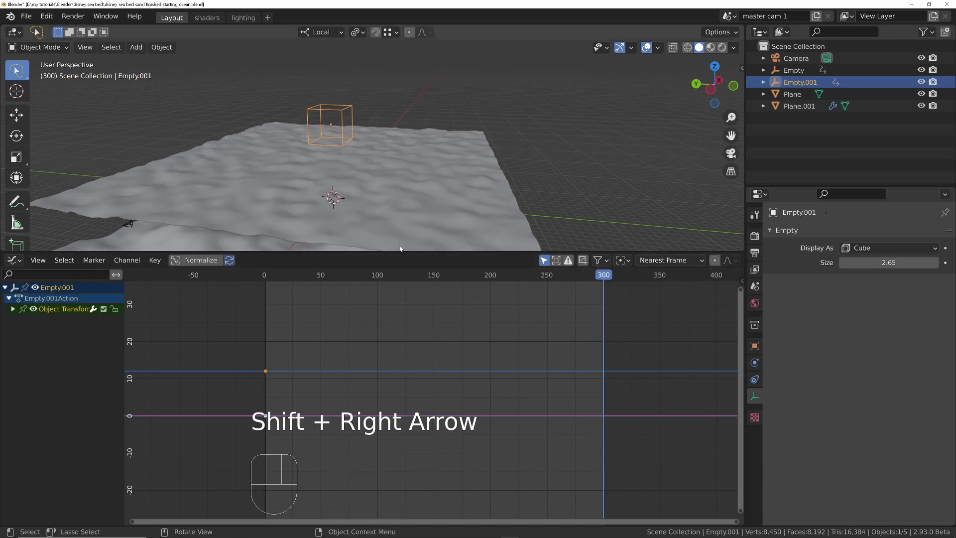
{"action": "middle_click", "coordinate": [395, 44]}
{"action": "middle_click", "coordinate": [374, 182]}
{"action": "middle_click", "coordinate": [356, 136]}
{"action": "middle_click", "coordinate": [374, 115]}
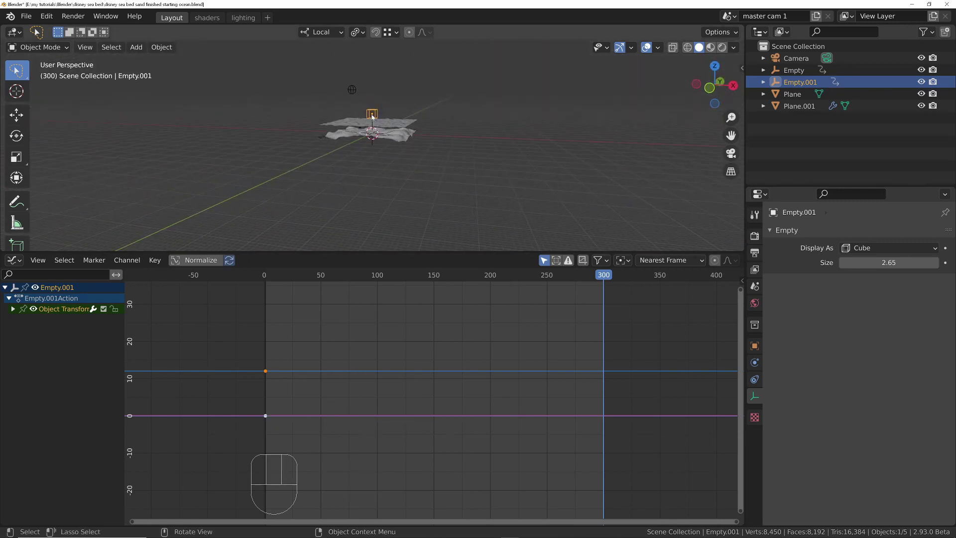
{"action": "left_click_drag", "start_coordinate": [367, 116], "coordinate": [341, 113]}
{"action": "key", "text": "g"}
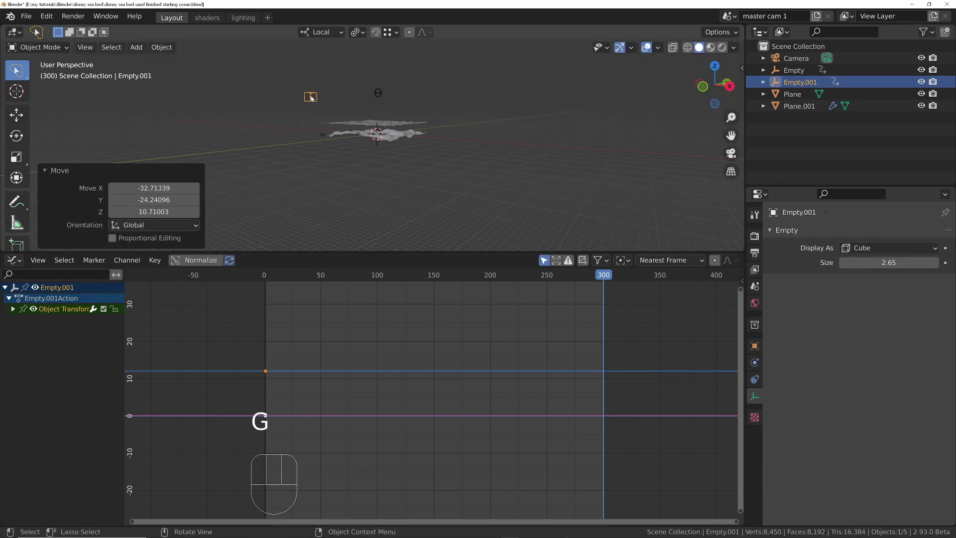
{"action": "key", "text": "i"}
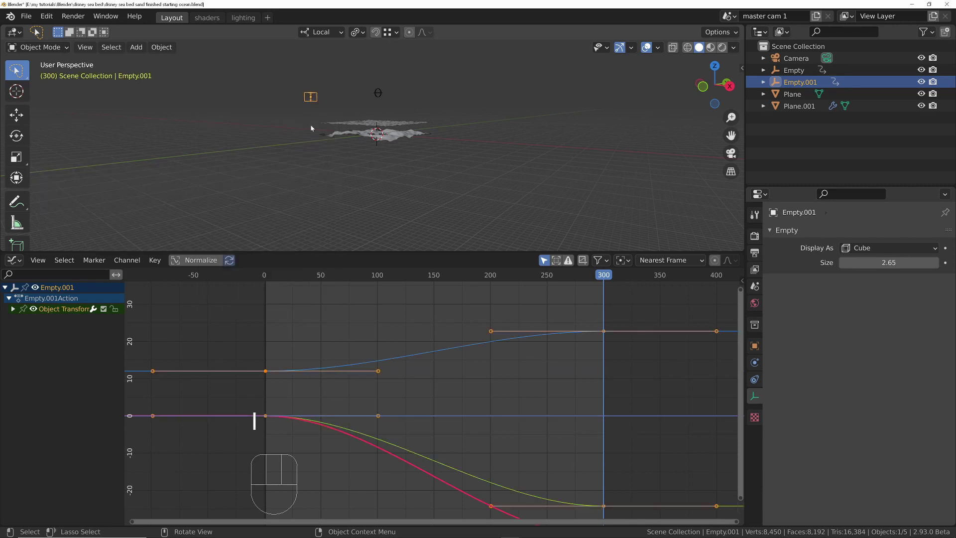
Set Empty.001's keyframes to linear interpolation for constant speed
{"action": "key", "text": "t"}
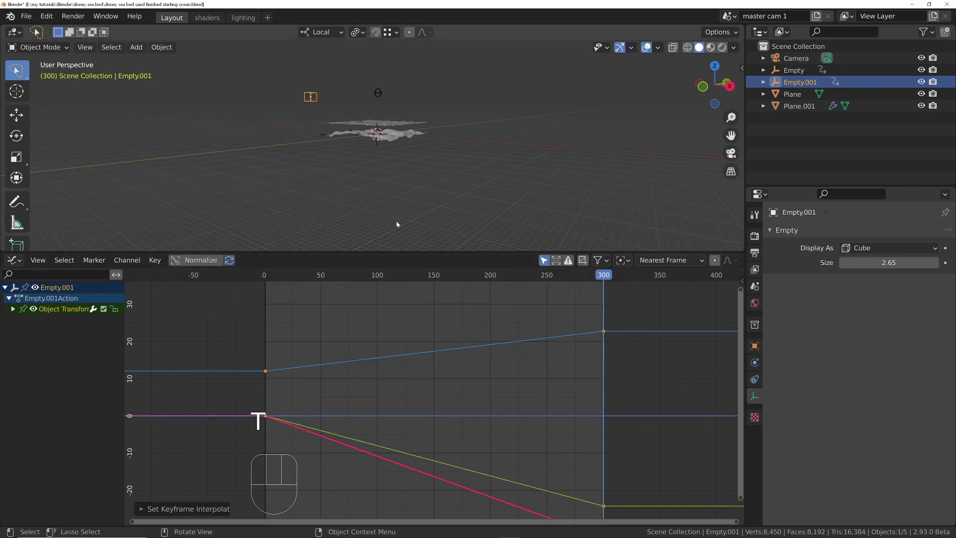
{"action": "left_click_drag", "start_coordinate": [380, 124], "coordinate": [449, 152]}
{"action": "middle_click", "coordinate": [353, 108]}
{"action": "middle_click", "coordinate": [371, 170]}
{"action": "left_click_drag", "start_coordinate": [451, 141], "coordinate": [465, 139]}
Preview Empty.001's motion from frame 1, then return to frame 1
{"action": "key", "text": "shift+Left"}
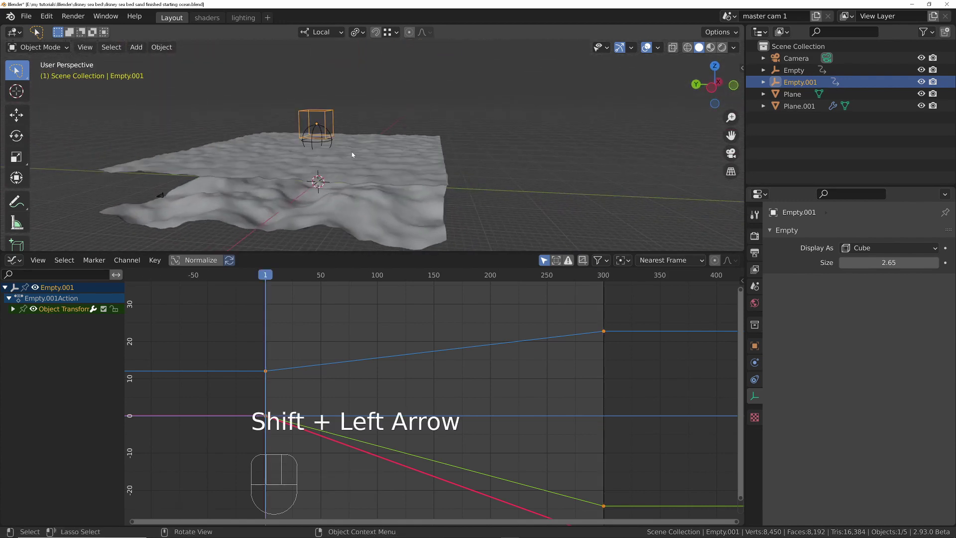
{"action": "left_click", "coordinate": [368, 182]}
{"action": "left_click", "coordinate": [331, 162]}
{"action": "key", "text": "space"}
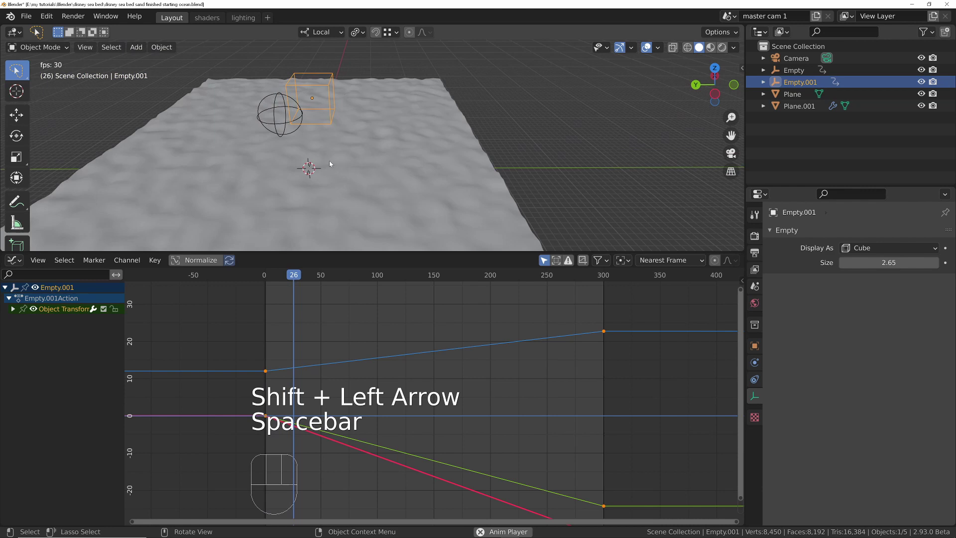
{"action": "key", "text": "space"}
{"action": "key", "text": "shift+Left"}
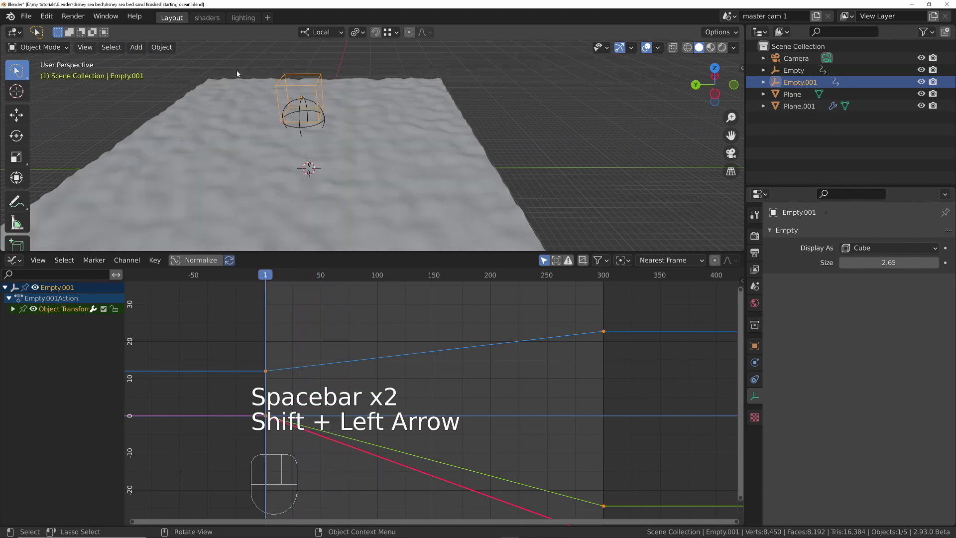
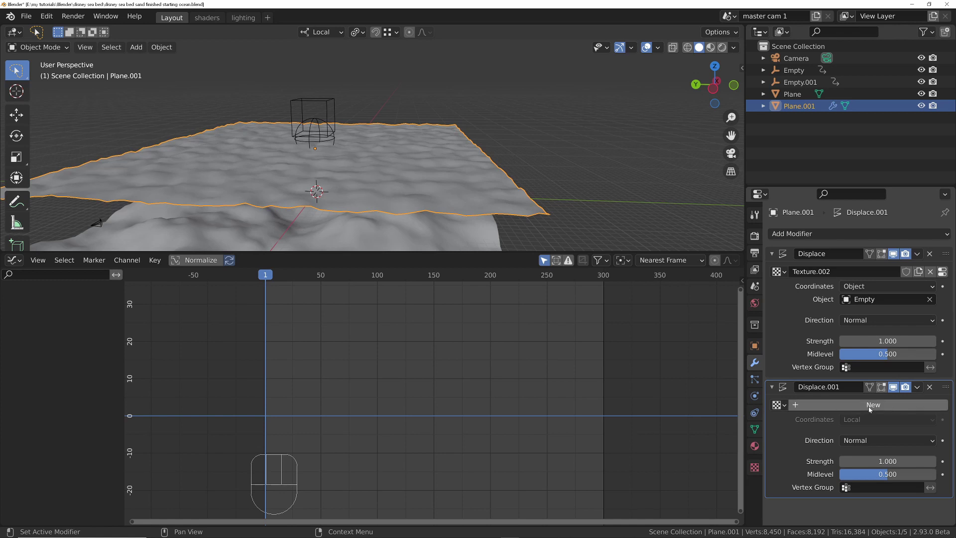
Create a new Clouds texture of size 0.71 for Displace.001 and preview the finer ripples
{"action": "left_click", "coordinate": [871, 409]}
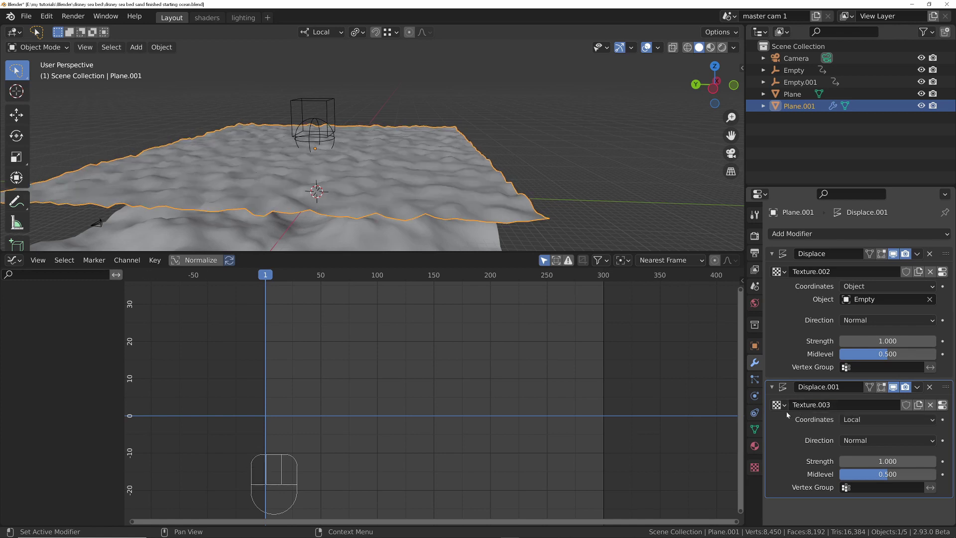
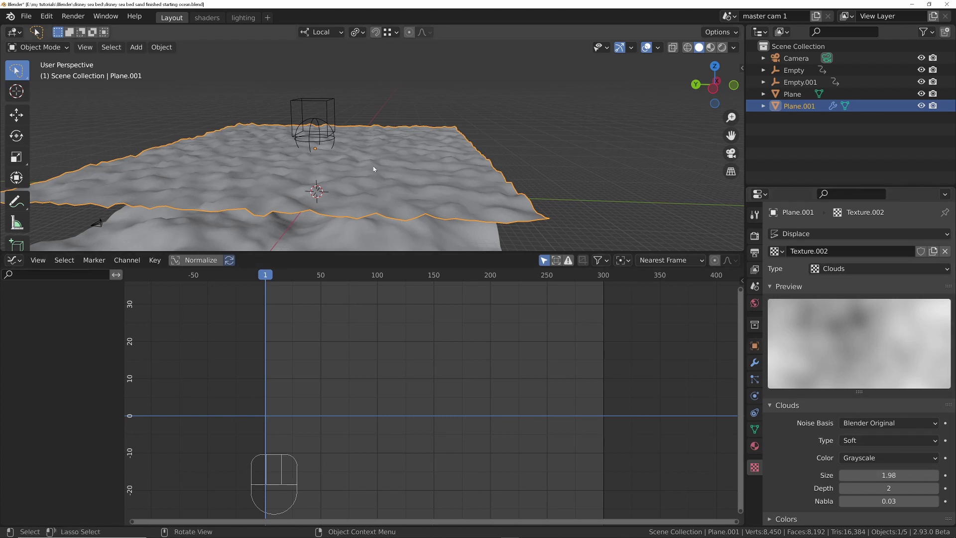
{"action": "left_click", "coordinate": [755, 365]}
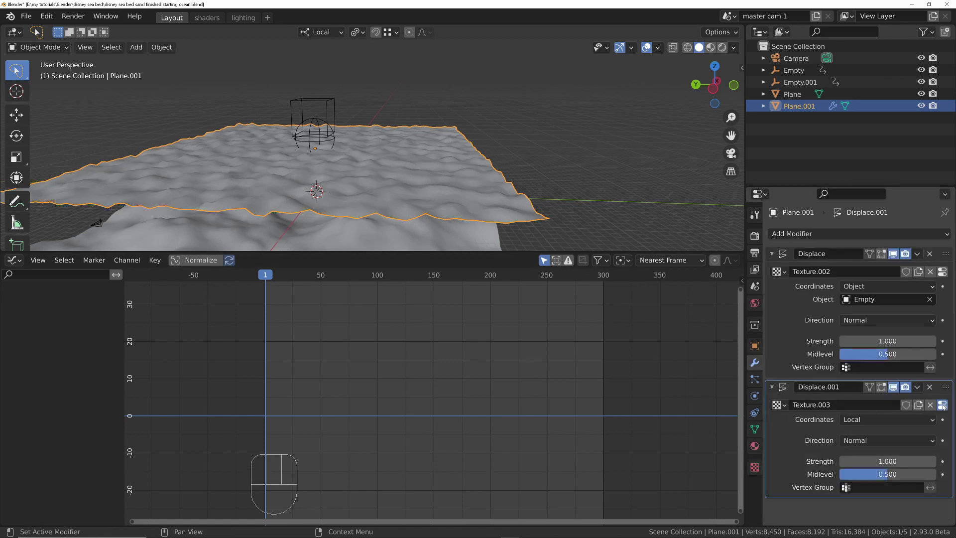
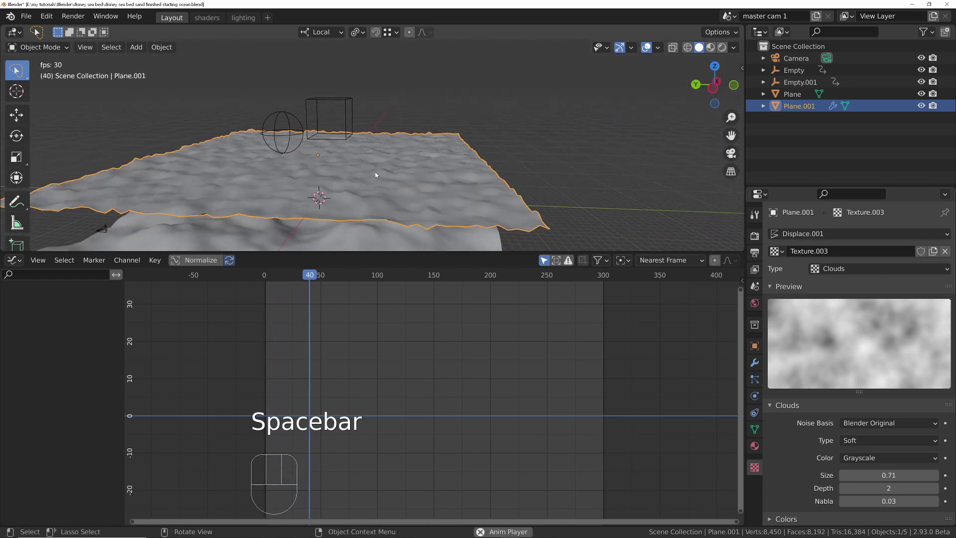
{"action": "key", "text": "space"}
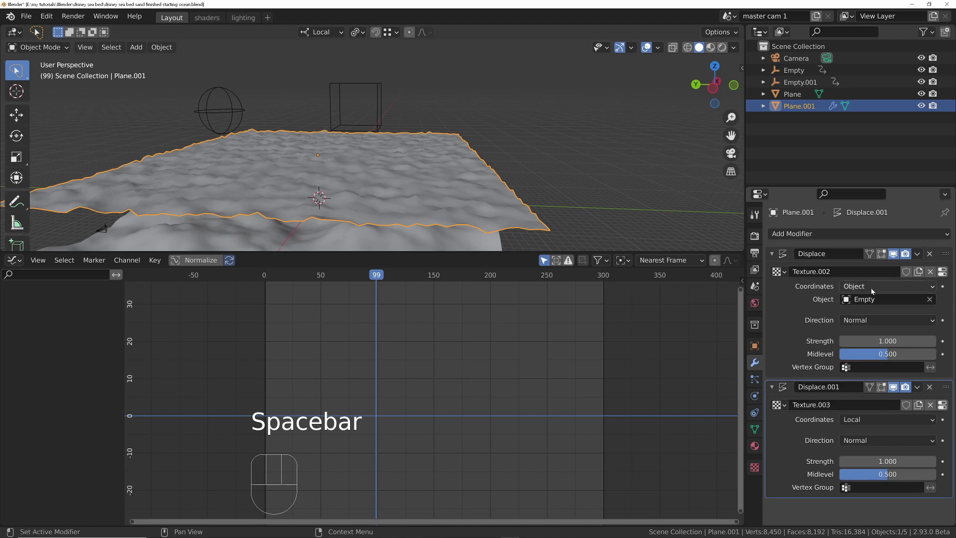
Set Displace.001 coordinates to Object using Empty.001 and play the timeline
{"action": "left_click", "coordinate": [894, 256]}
{"action": "key", "text": "shift+Left"}
{"action": "key", "text": "space"}
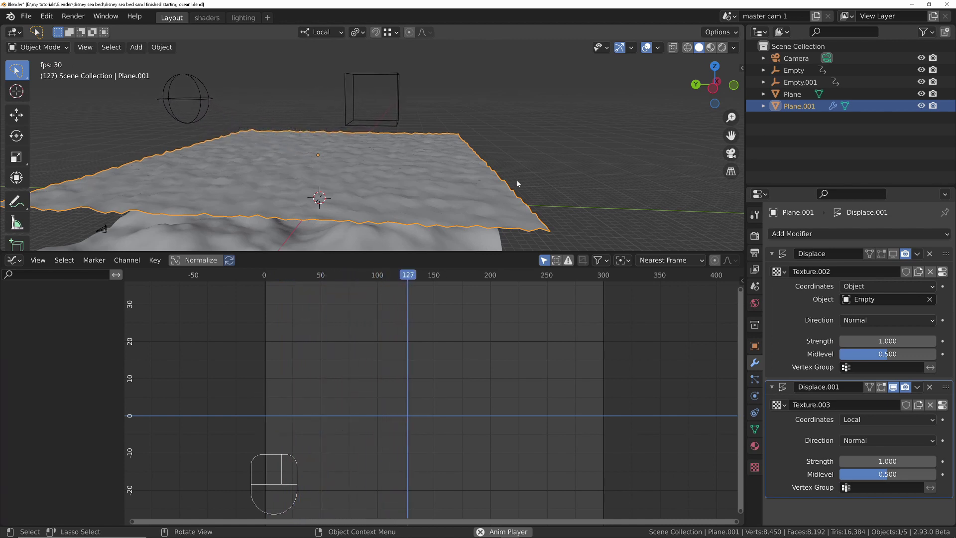
{"action": "key", "text": "space"}
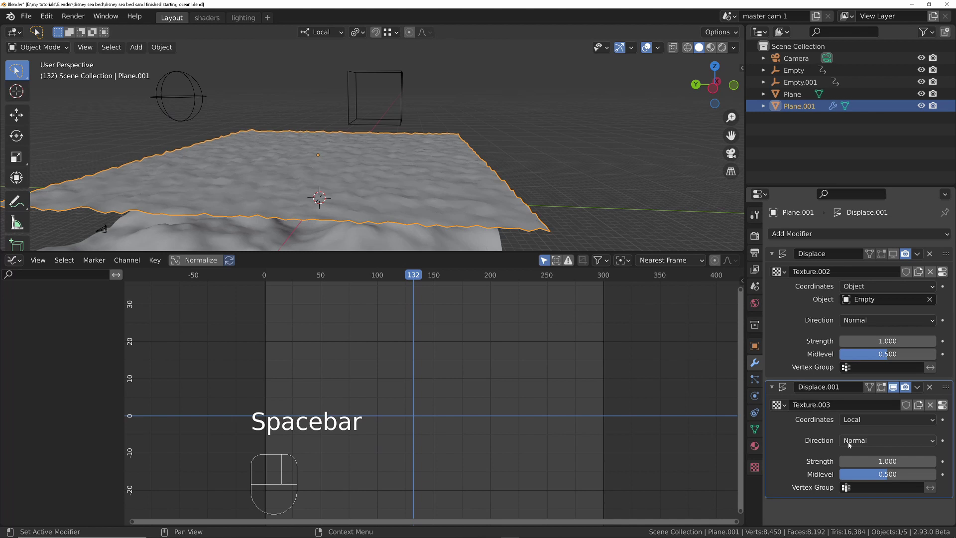
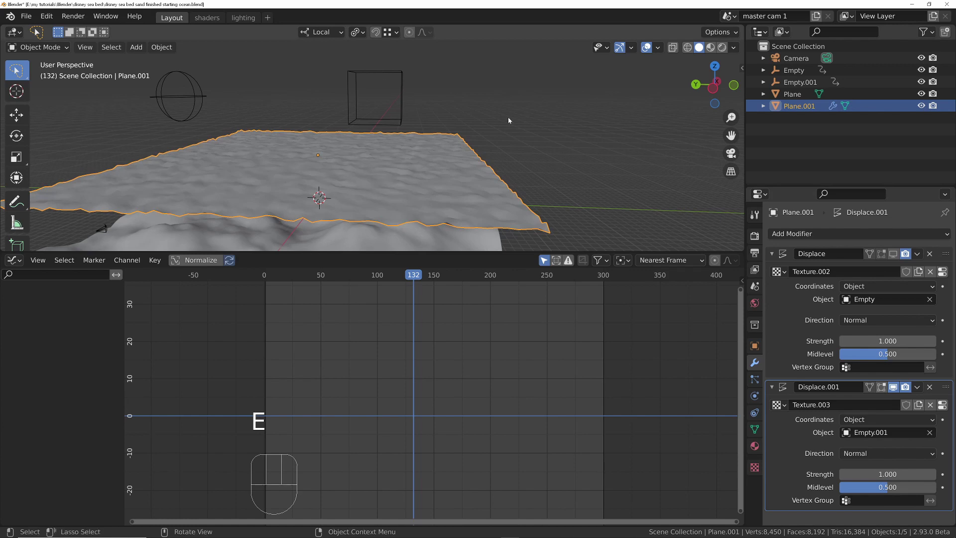
{"action": "key", "text": "shift+Left"}
{"action": "key", "text": "space"}
Orbit across the ocean during playback to inspect the crossing waves
{"action": "left_click_drag", "start_coordinate": [399, 174], "coordinate": [382, 177]}
{"action": "key", "text": "space"}
{"action": "left_click", "coordinate": [370, 133]}
{"action": "key", "text": "space"}
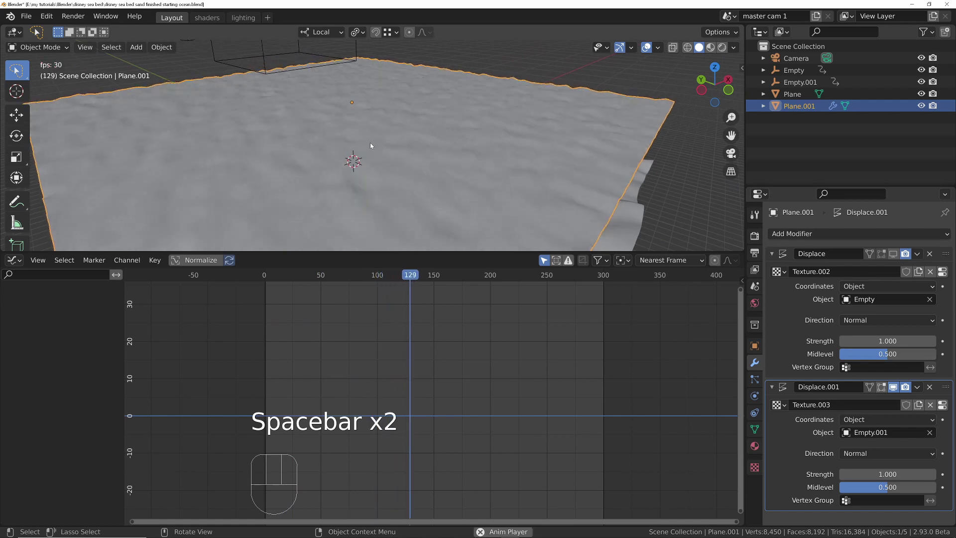
{"action": "key", "text": "space"}
{"action": "left_click", "coordinate": [382, 146]}
{"action": "left_click", "coordinate": [374, 122]}
{"action": "left_click", "coordinate": [361, 106]}
{"action": "middle_click", "coordinate": [347, 149]}
{"action": "middle_click", "coordinate": [375, 106]}
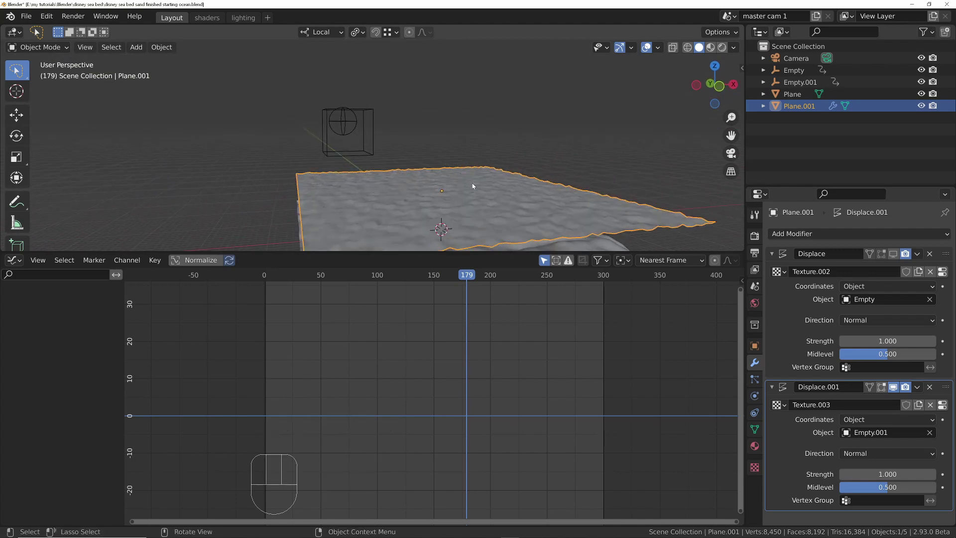
Lower Empty.001 from about 18 to Z 12.02, closer to the plane, and play
{"action": "left_click", "coordinate": [372, 125]}
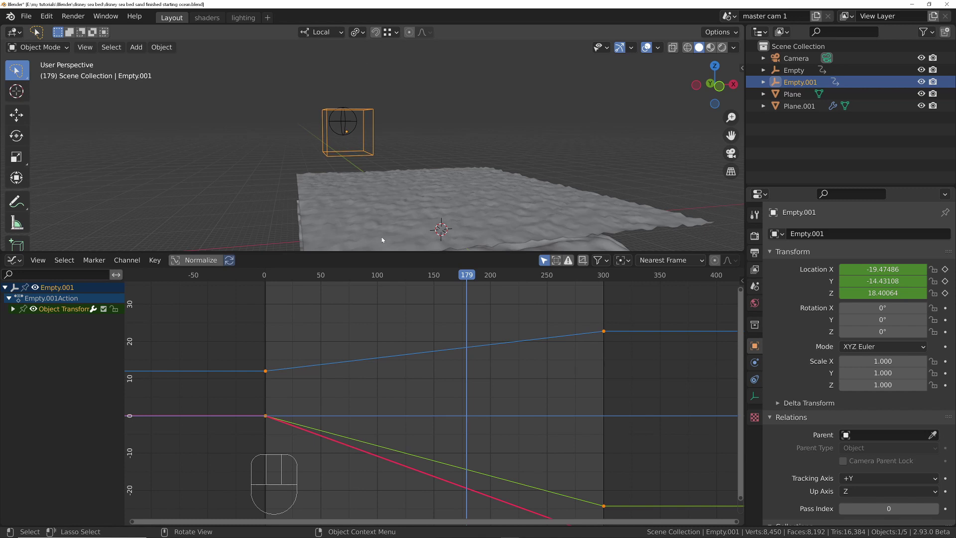
{"action": "left_click", "coordinate": [631, 320]}
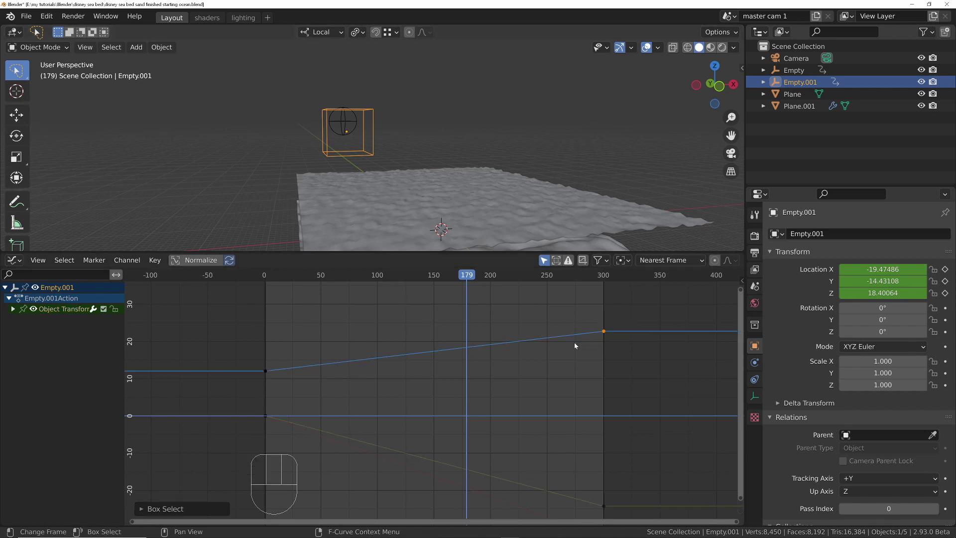
{"action": "key", "text": "x"}
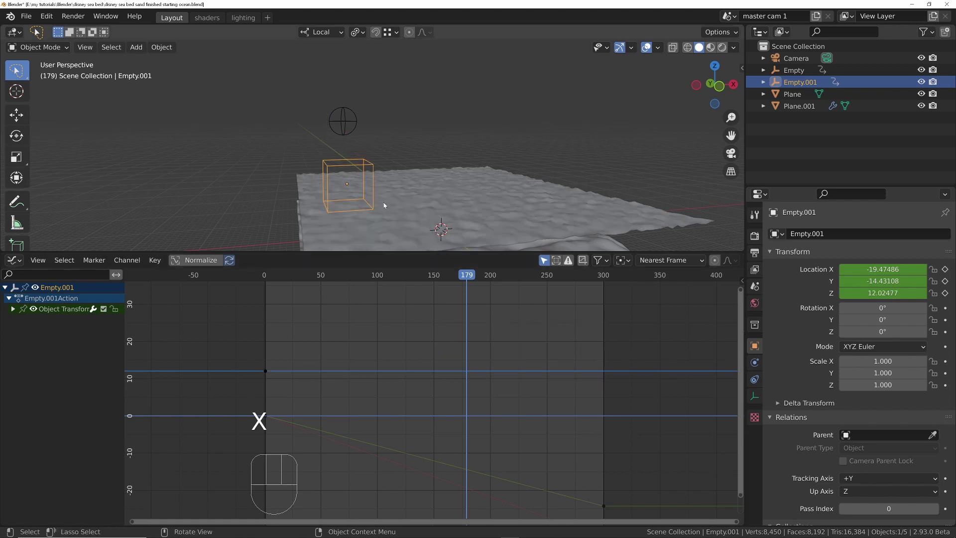
{"action": "key", "text": "space"}
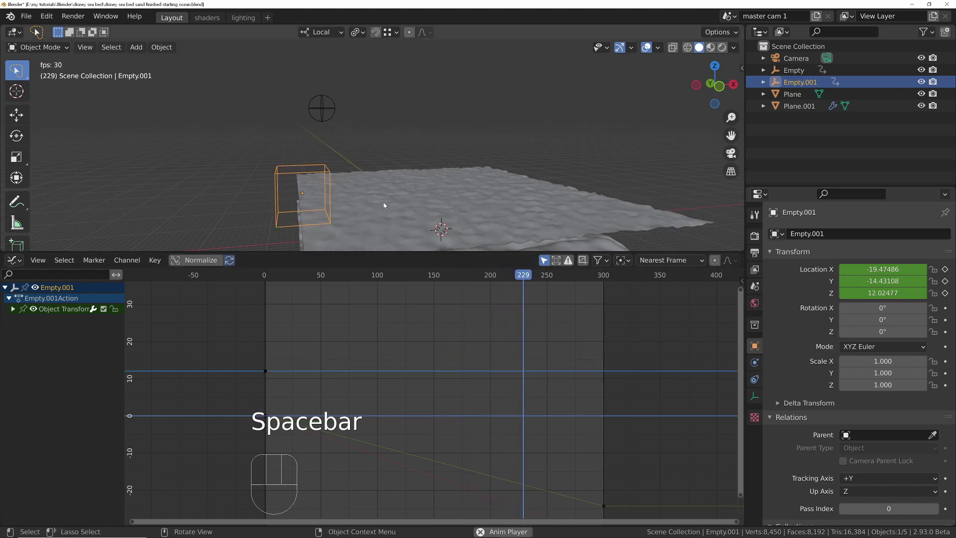
{"action": "key", "text": "space"}
Play the animation again to watch the lowered empty drift over the ocean
{"action": "left_click", "coordinate": [393, 217]}
{"action": "left_click", "coordinate": [449, 229]}
{"action": "left_click", "coordinate": [436, 191]}
{"action": "key", "text": "space"}
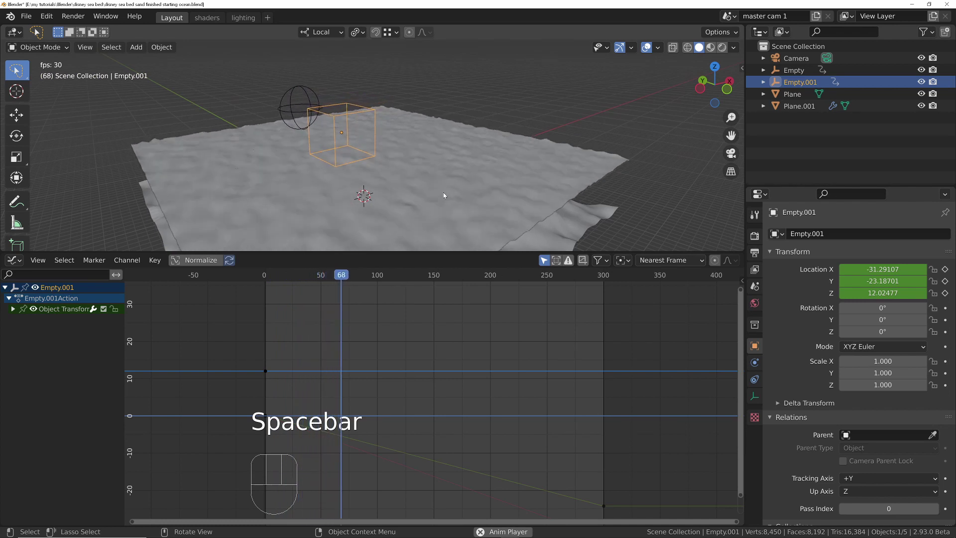
{"action": "key", "text": "space"}
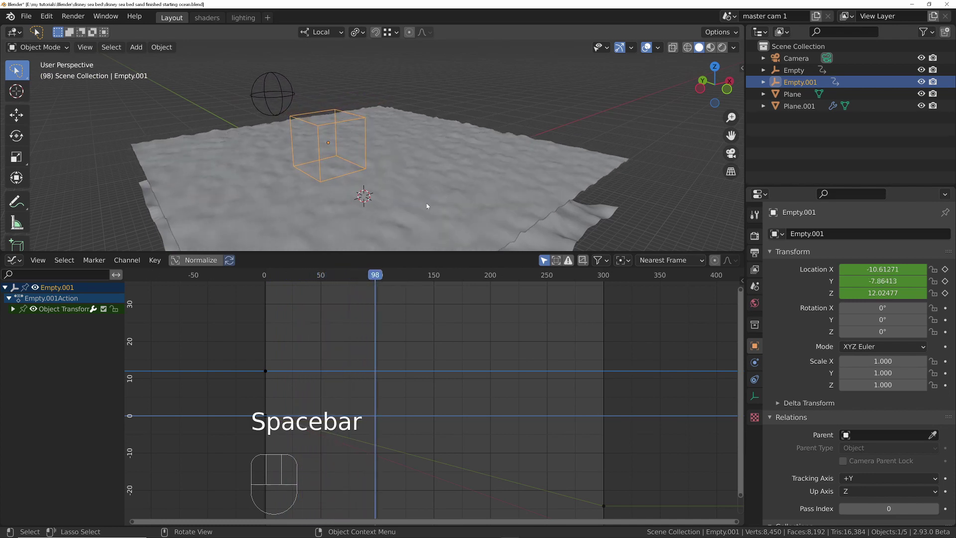
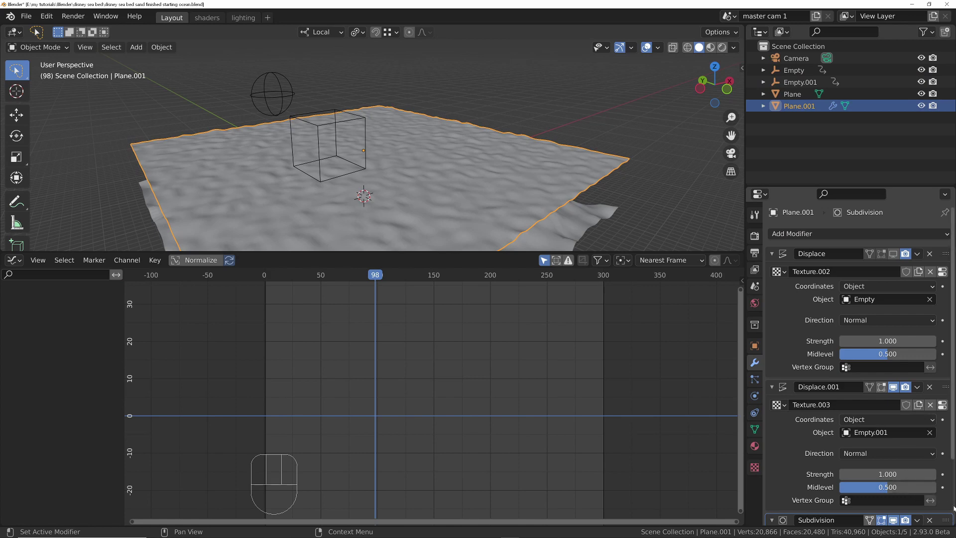
Move Subdivision above both Displace modifiers and set Displace.001 strength to 0.53
{"action": "left_click_drag", "start_coordinate": [950, 520], "coordinate": [947, 243]}
{"action": "key", "text": "space"}
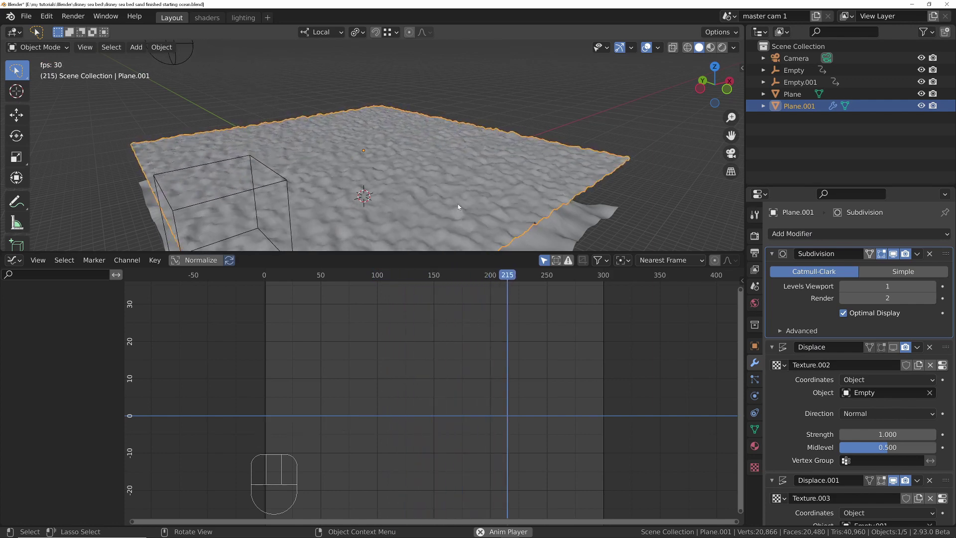
{"action": "middle_click", "coordinate": [439, 208]}
{"action": "left_click_drag", "start_coordinate": [464, 181], "coordinate": [465, 146]}
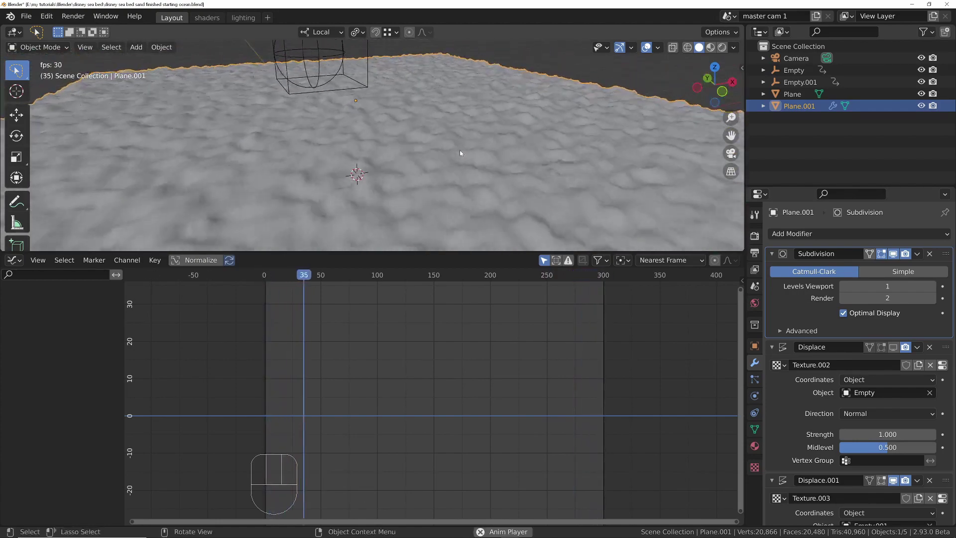
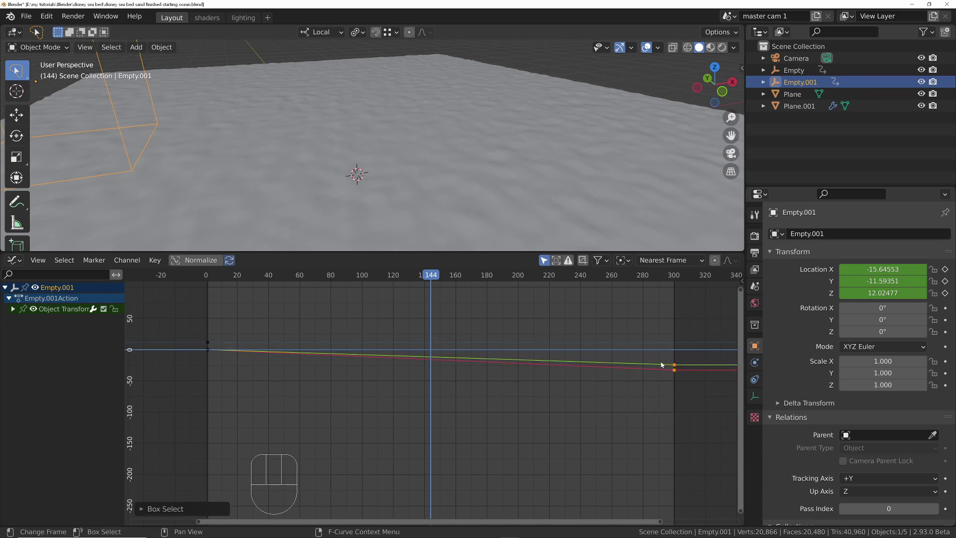
Move Empty.001's frame-300 keyframes toward zero, ending near -6.1, -2.1, and play back
{"action": "key", "text": "g"}
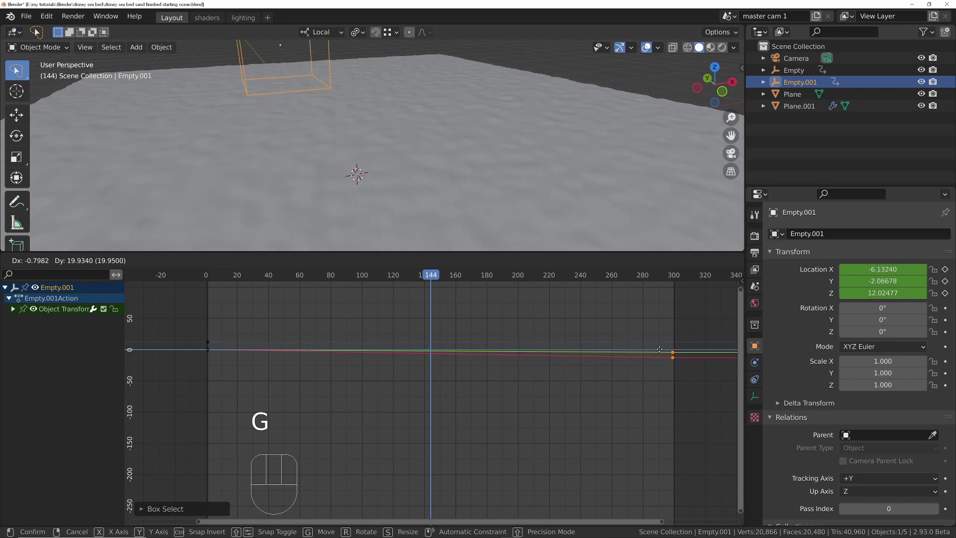
{"action": "key", "text": "space"}
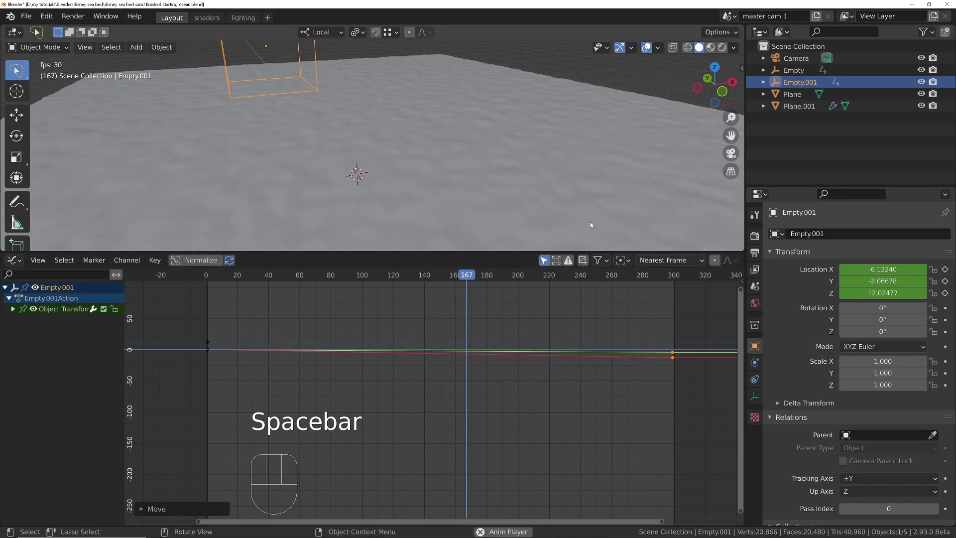
{"action": "middle_click", "coordinate": [436, 154]}
{"action": "left_click_drag", "start_coordinate": [349, 126], "coordinate": [382, 120]}
{"action": "left_click_drag", "start_coordinate": [376, 153], "coordinate": [374, 187]}
{"action": "left_click_drag", "start_coordinate": [345, 138], "coordinate": [345, 119]}
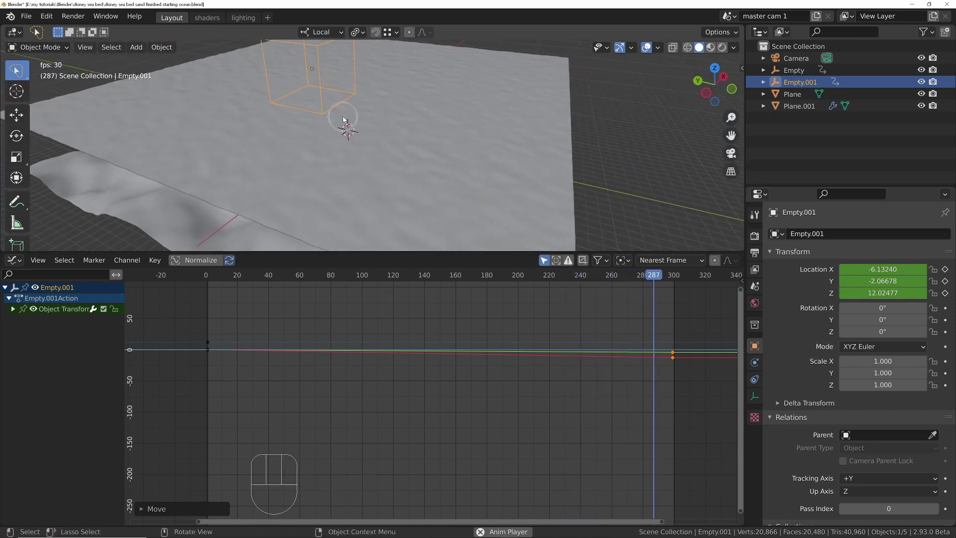
{"action": "key", "text": "space"}
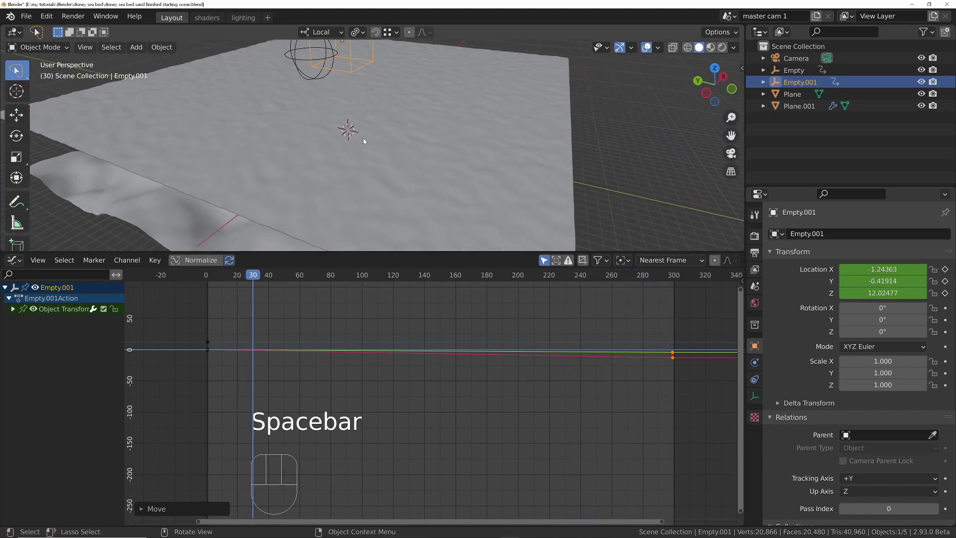
Scale Empty's frame-300 keyframe values to about 0.515 in the Graph Editor and play
{"action": "left_click", "coordinate": [414, 143]}
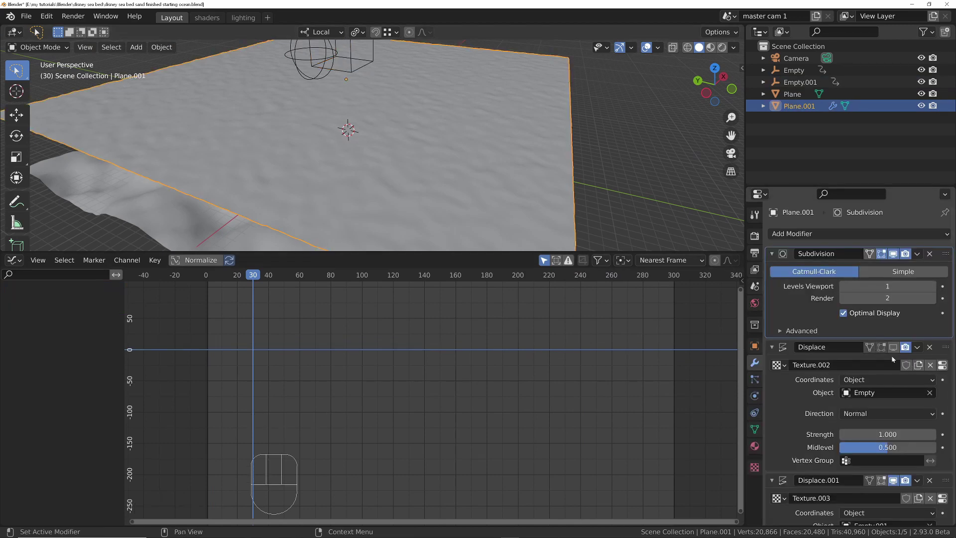
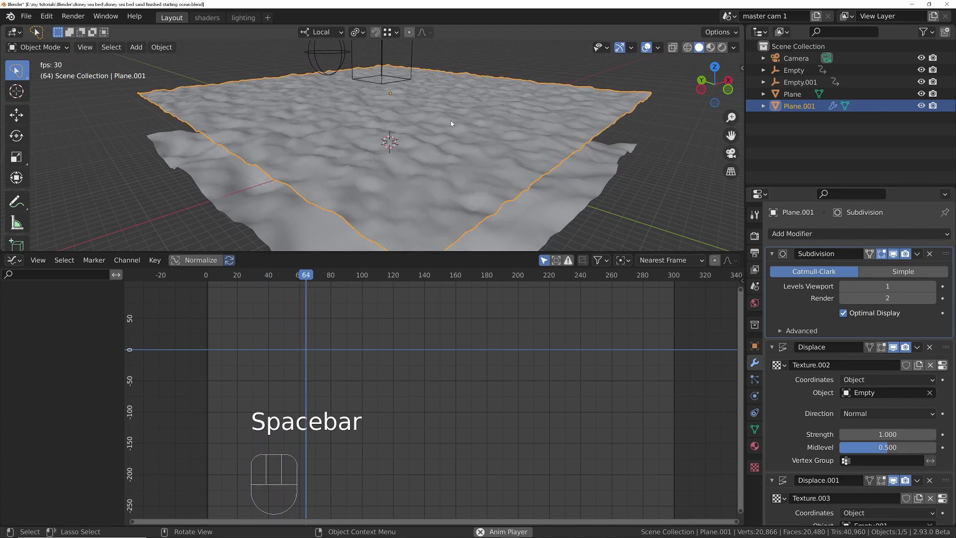
{"action": "key", "text": "space"}
{"action": "left_click", "coordinate": [323, 57]}
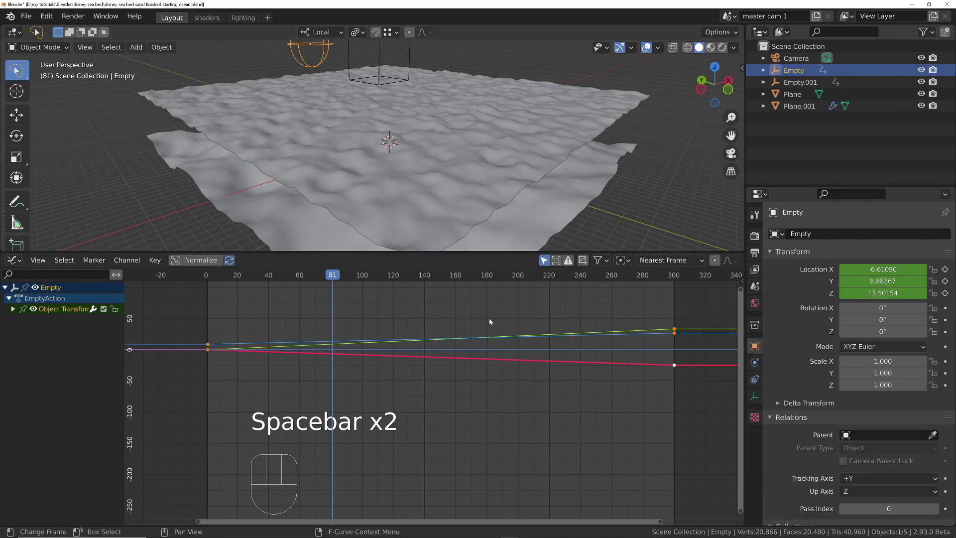
{"action": "middle_click", "coordinate": [581, 305]}
{"action": "middle_click", "coordinate": [314, 113]}
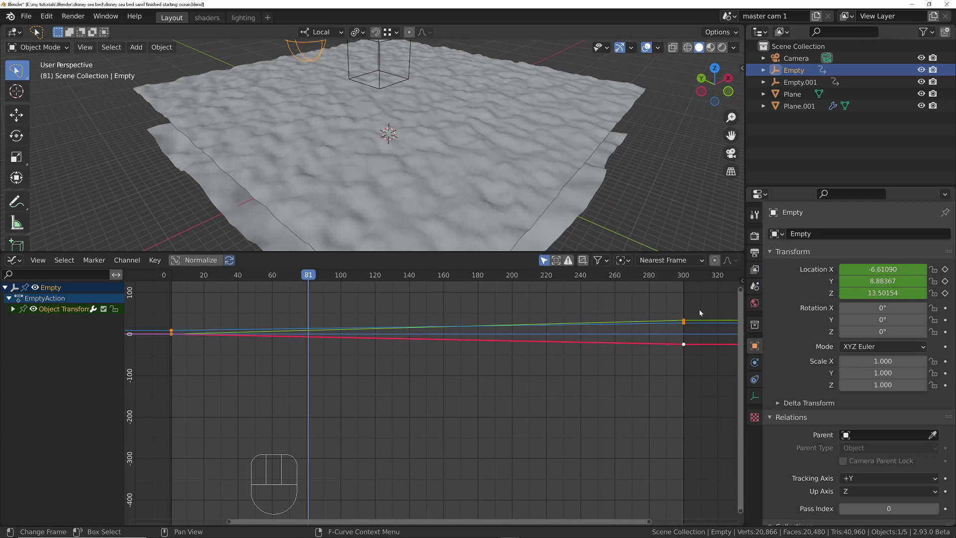
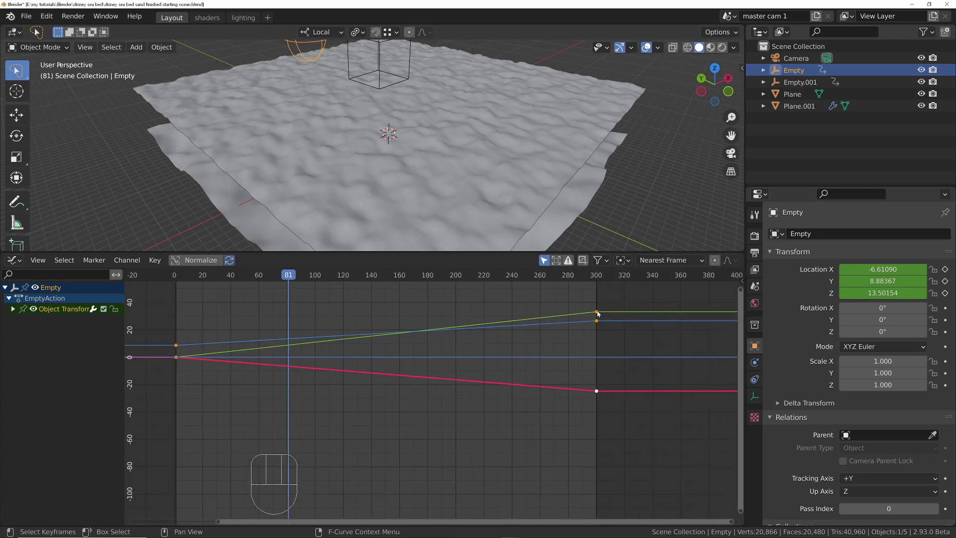
{"action": "left_click", "coordinate": [599, 314]}
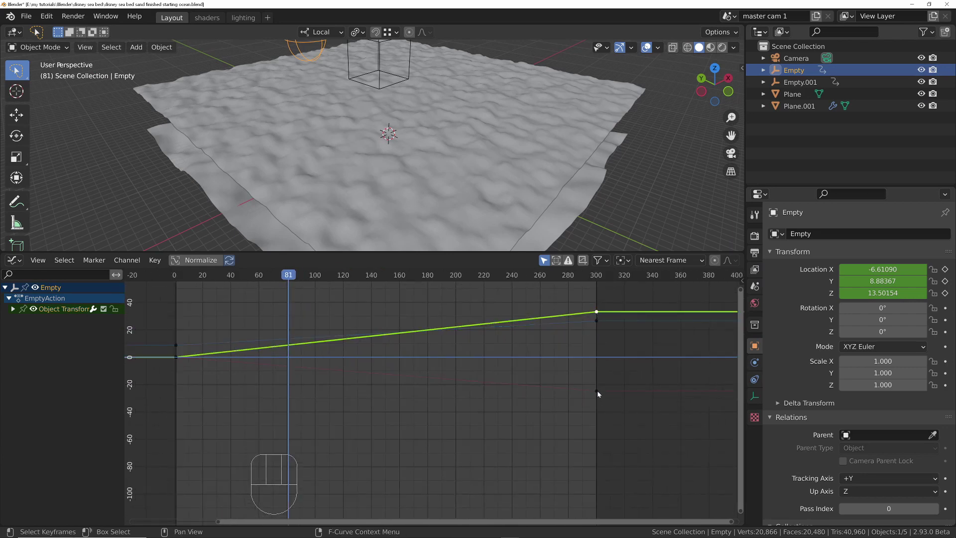
{"action": "left_click", "coordinate": [592, 315]}
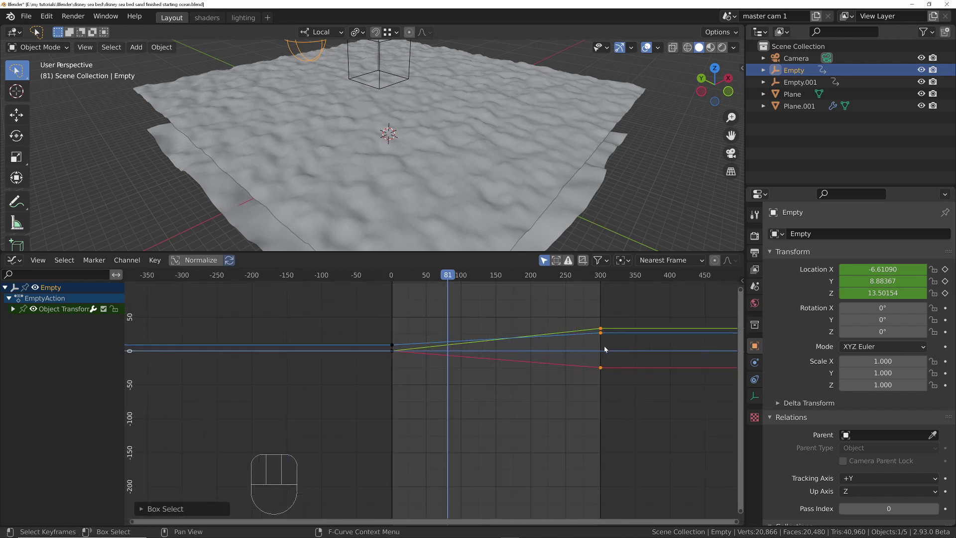
{"action": "key", "text": "s"}
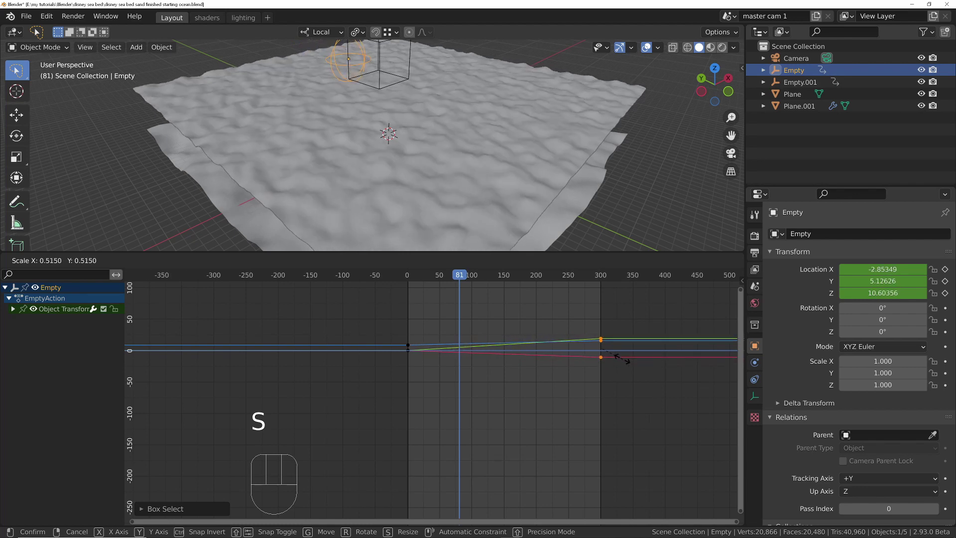
{"action": "key", "text": "shift+Left"}
{"action": "key", "text": "space"}
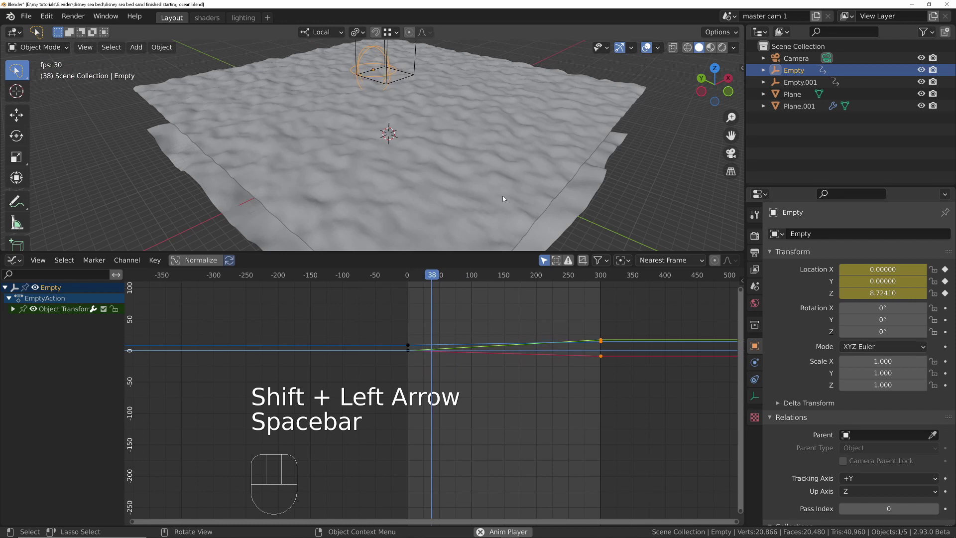
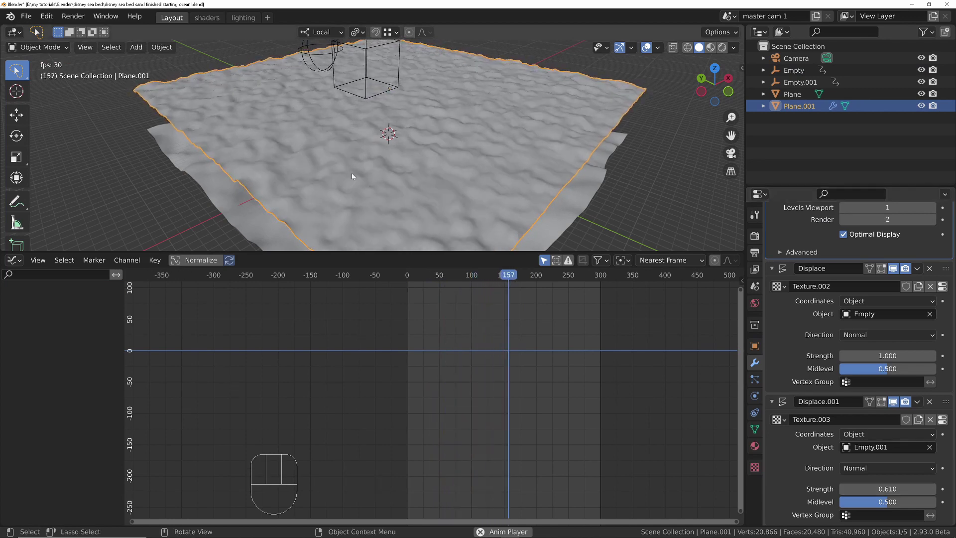
Set Displace.001 strength to 0.61 and orbit below the plane to inspect the waves
{"action": "left_click_drag", "start_coordinate": [355, 166], "coordinate": [416, 149]}
{"action": "middle_click", "coordinate": [340, 142]}
{"action": "middle_click", "coordinate": [322, 163]}
{"action": "key", "text": "KP_0"}
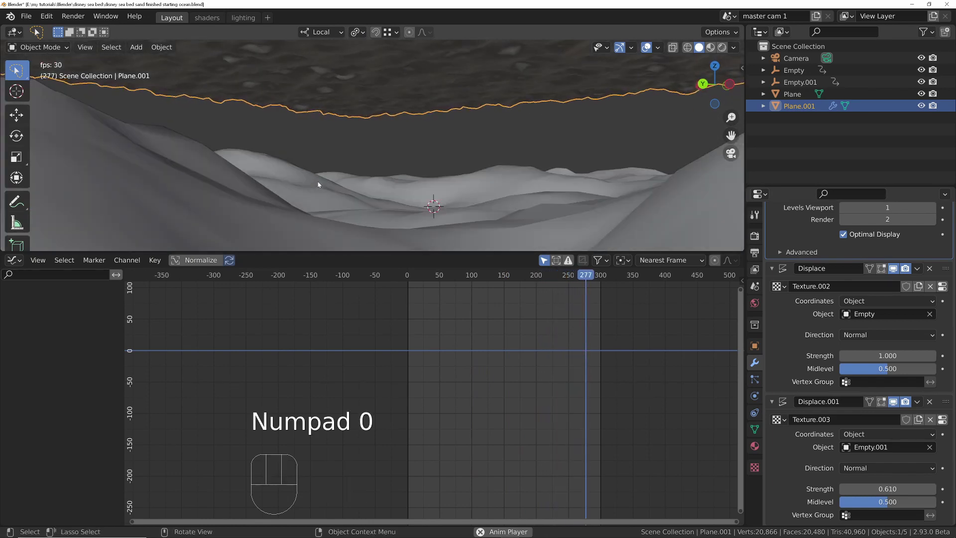